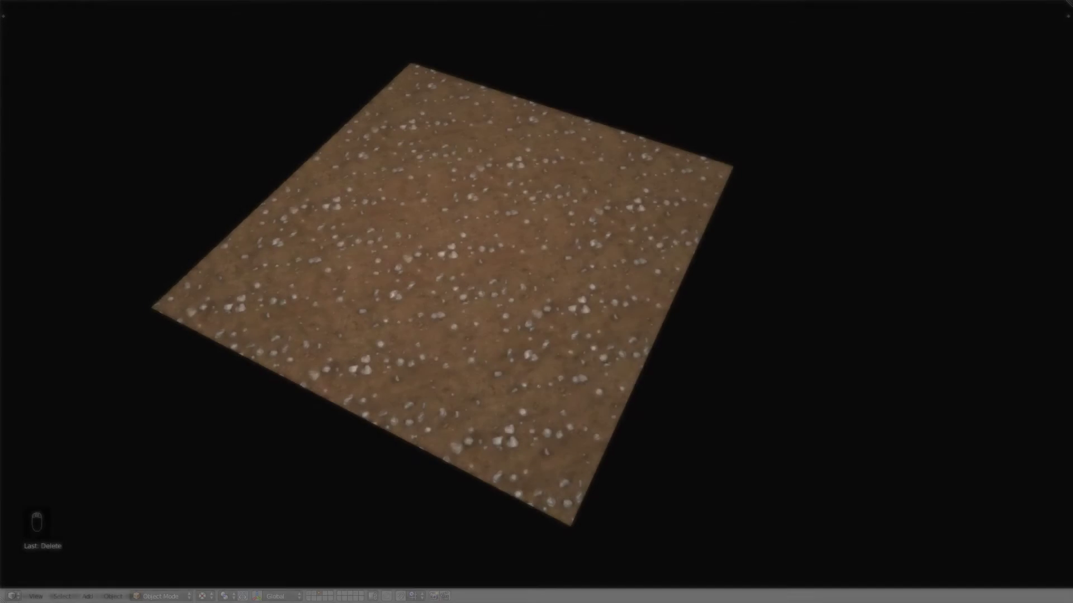
Skip through the intro preview and credits to the default Blender scene
key("g")
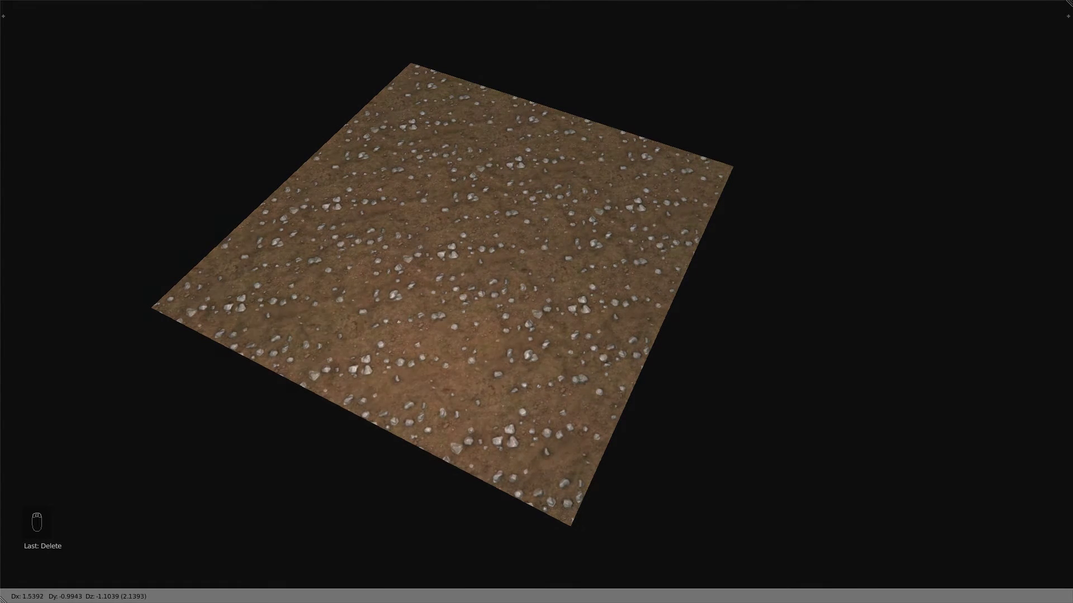
key("g")
key("g")
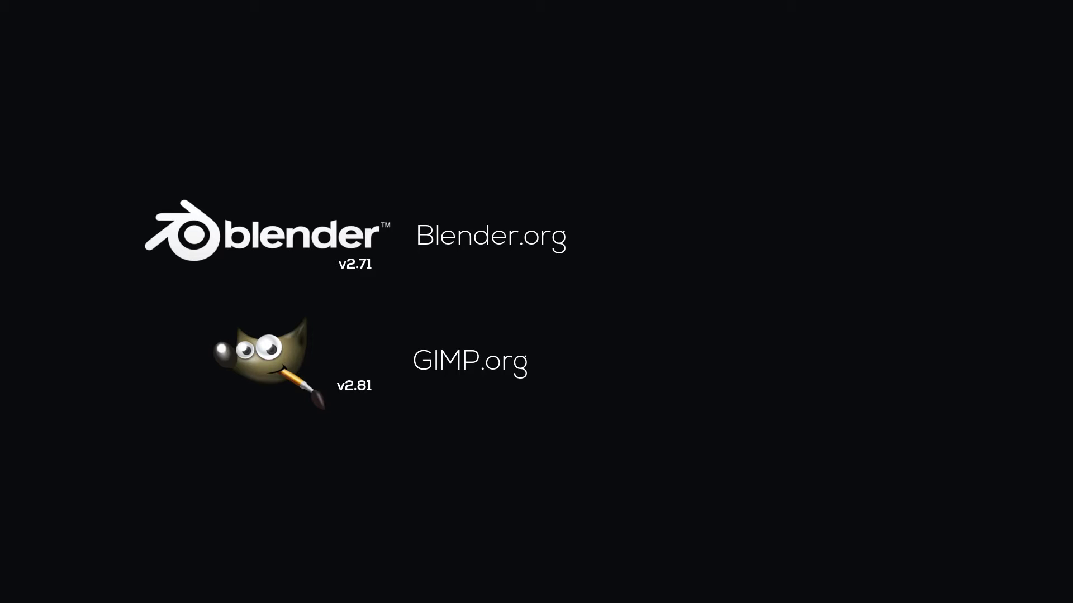
Delete the default cube and lamp, leaving only the camera, and bring up the add menu
key("x")
key("shift+s")
key("shift+c")
key("shift+a")
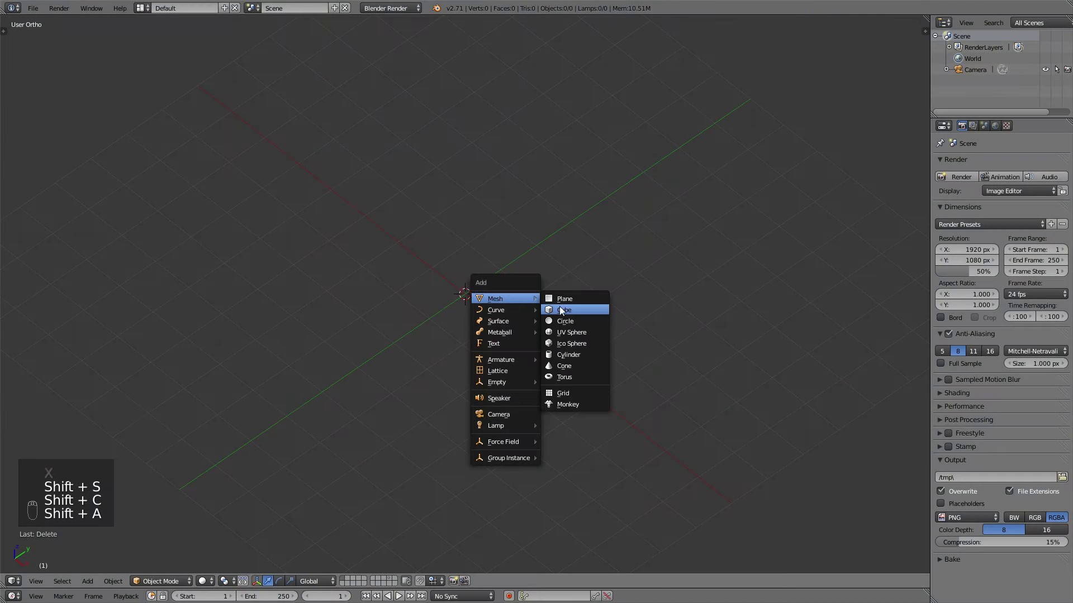
Add a cube and subdivide its geometry into a finer grid in Edit Mode
key("Tab")
key("w")
key("w")
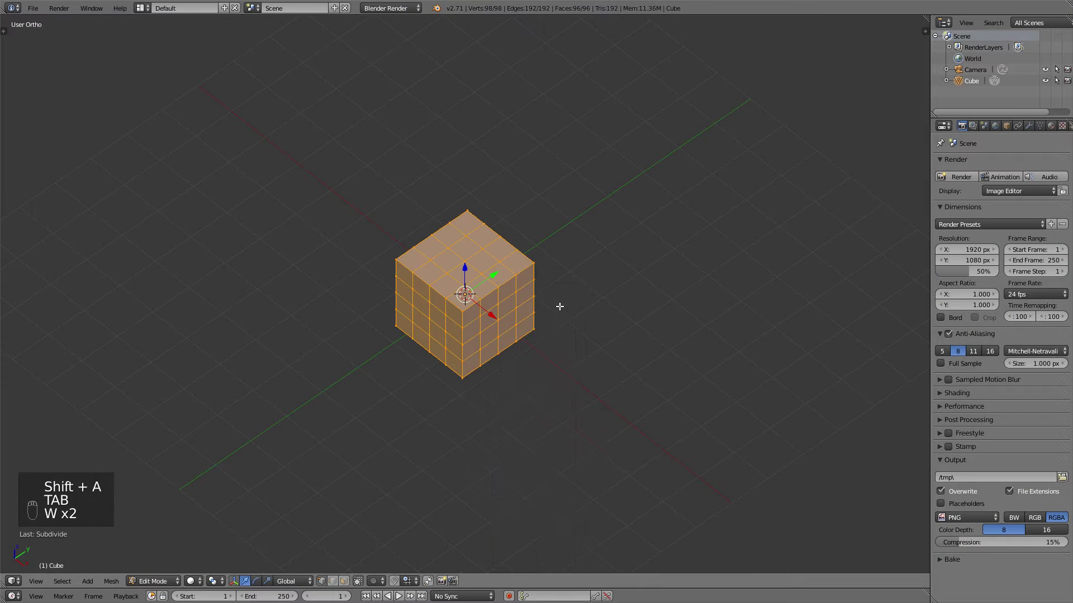
key("Tab")
Round the cube with an applied Subdivision Surface modifier, smooth-shade it and enter Sculpt Mode
key("ctrl+1")
key("t")
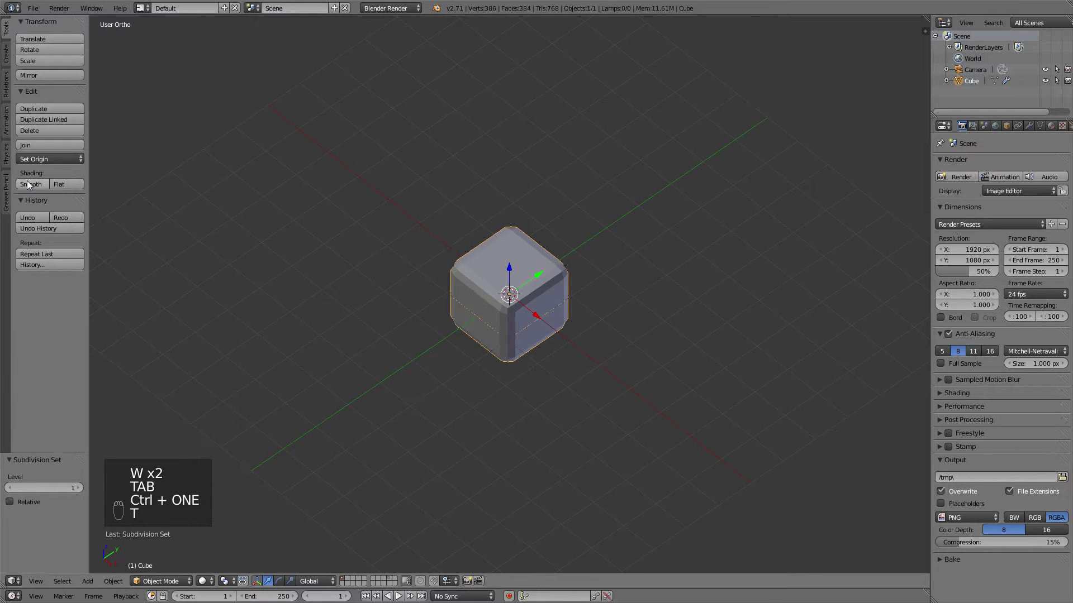
key("t")
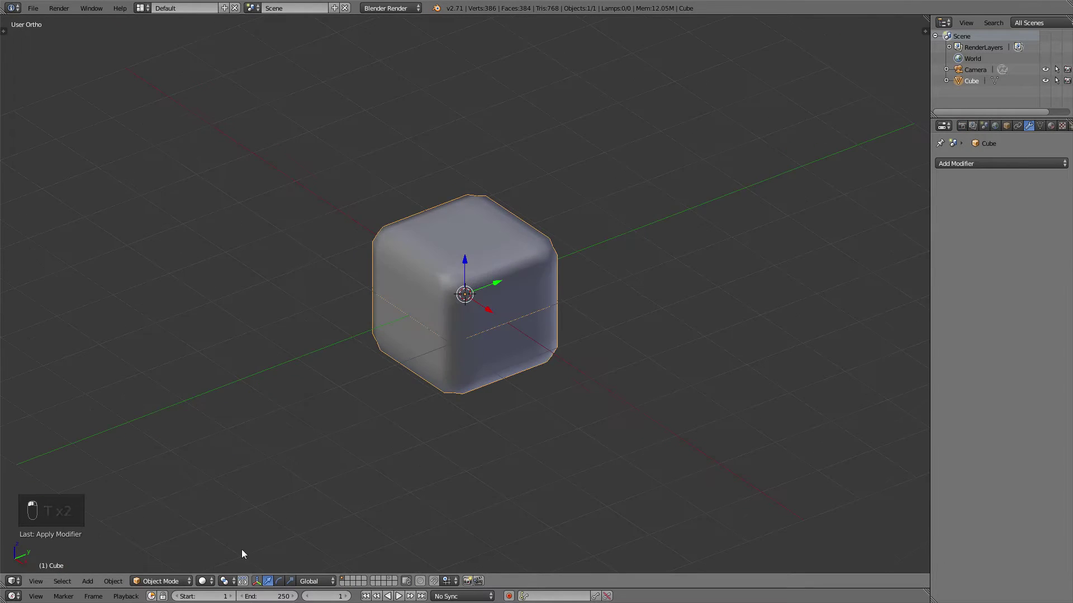
key("t")
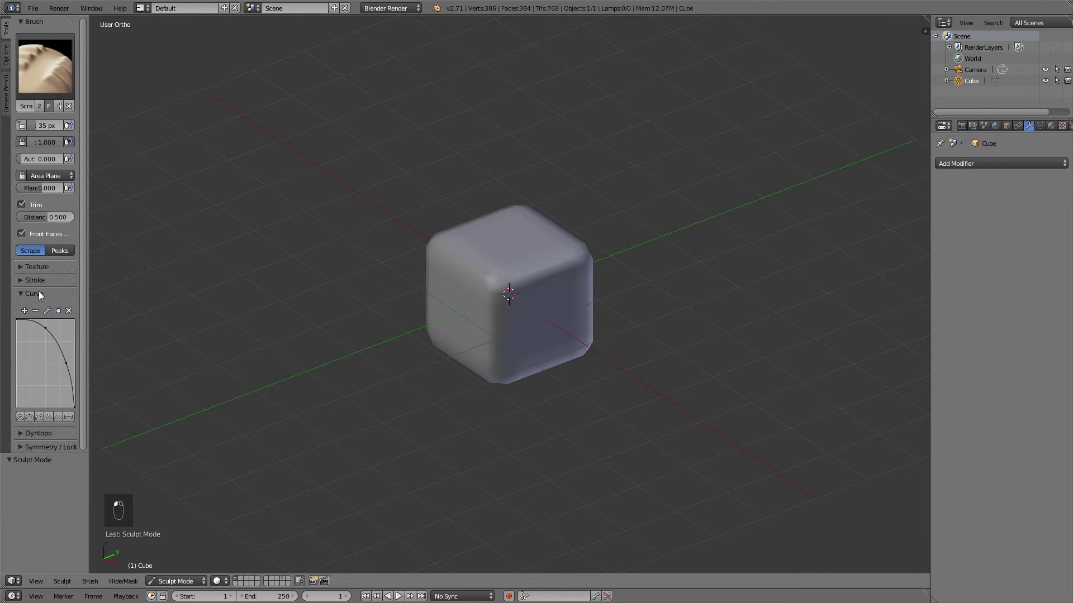
Sculpt the rounded cube into a rough rock with a larger scrape brush
key("f")
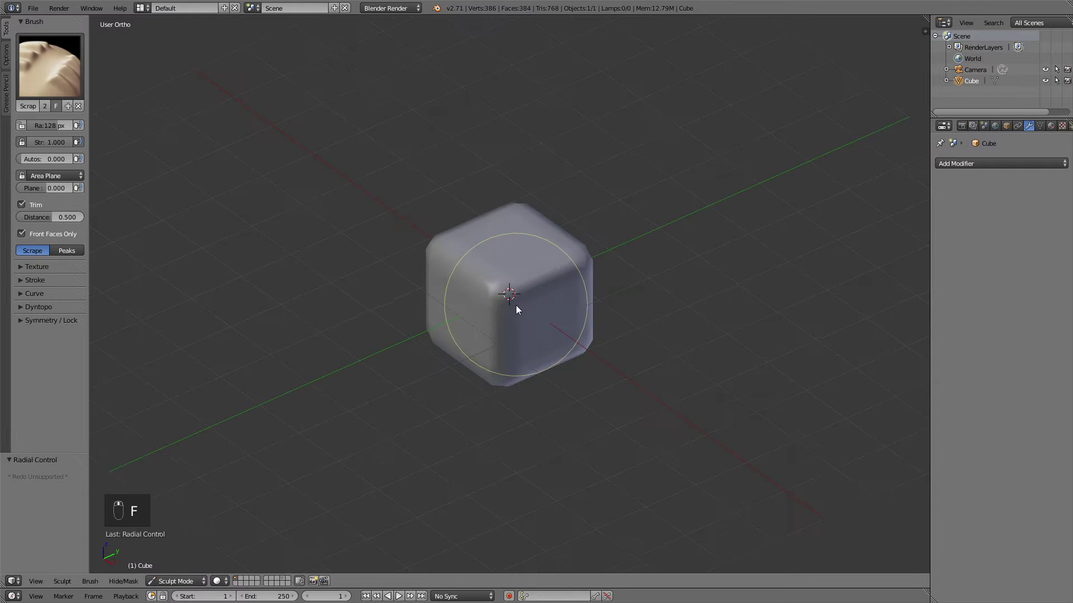
key("f")
key("ctrl+z")
key("f")
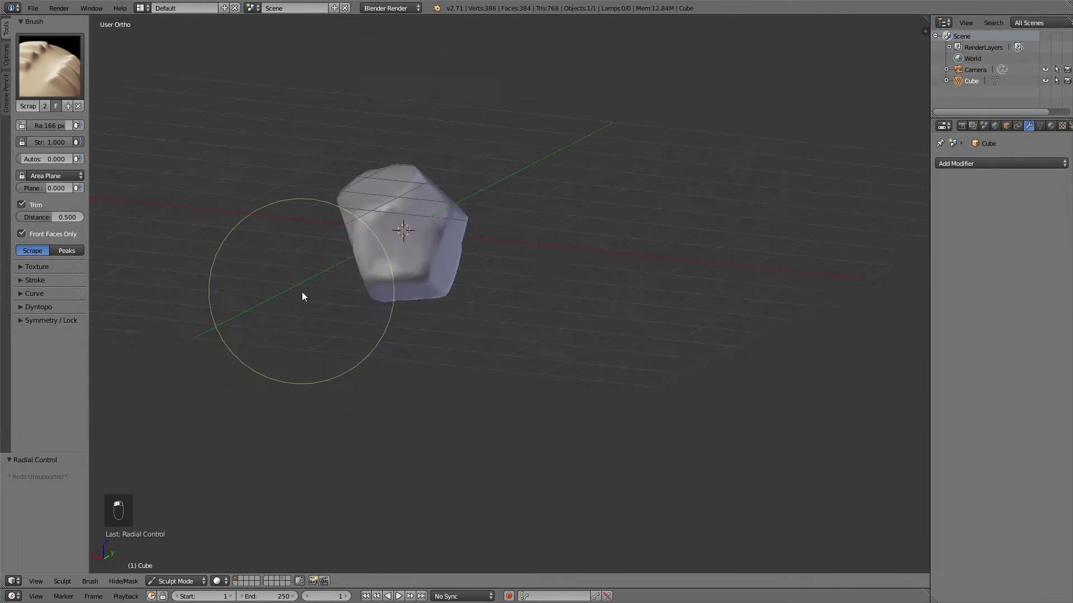
Duplicate the rock beside the original and resculpt the copy into a different shape
key("s")
key("ctrl+a")
key("shift+d")
key("f")
key("ctrl+z")
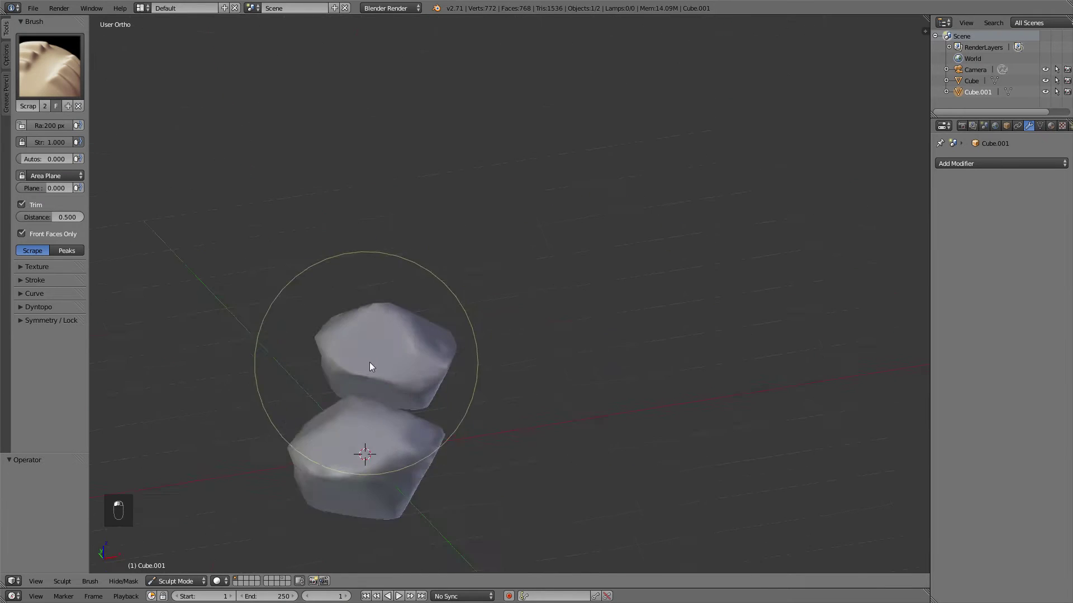
middle_click(285, 354)
middle_click(454, 353)
middle_click(438, 274)
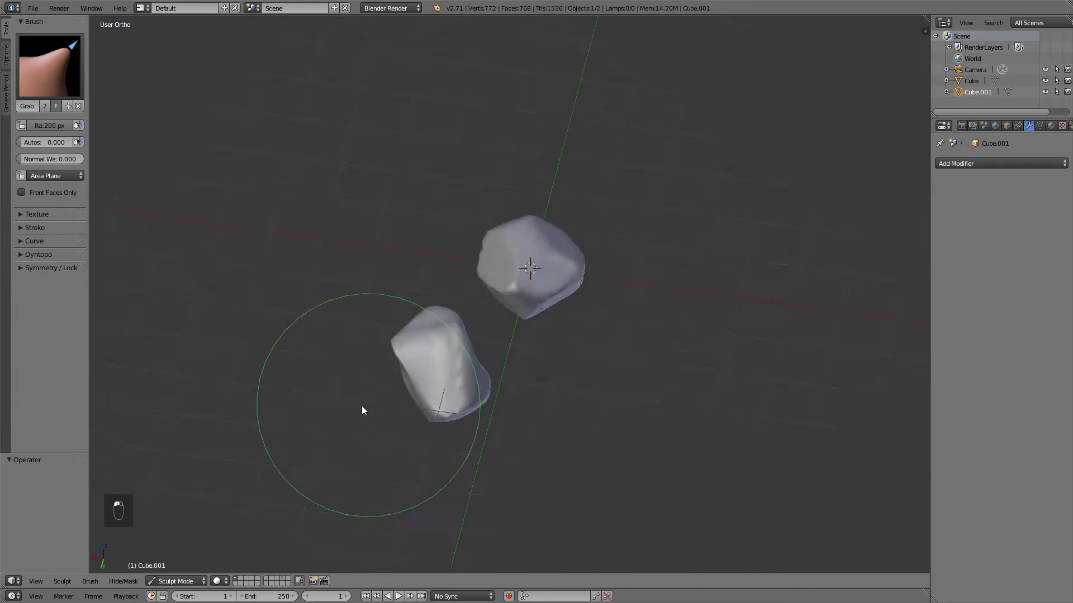
middle_click(270, 559)
key("shift+d")
Duplicate a third rock and reshape it with scrape and smooth brushes
key("s")
key("r")
key("ctrl+a")
key("ctrl+a")
key("ctrl+a")
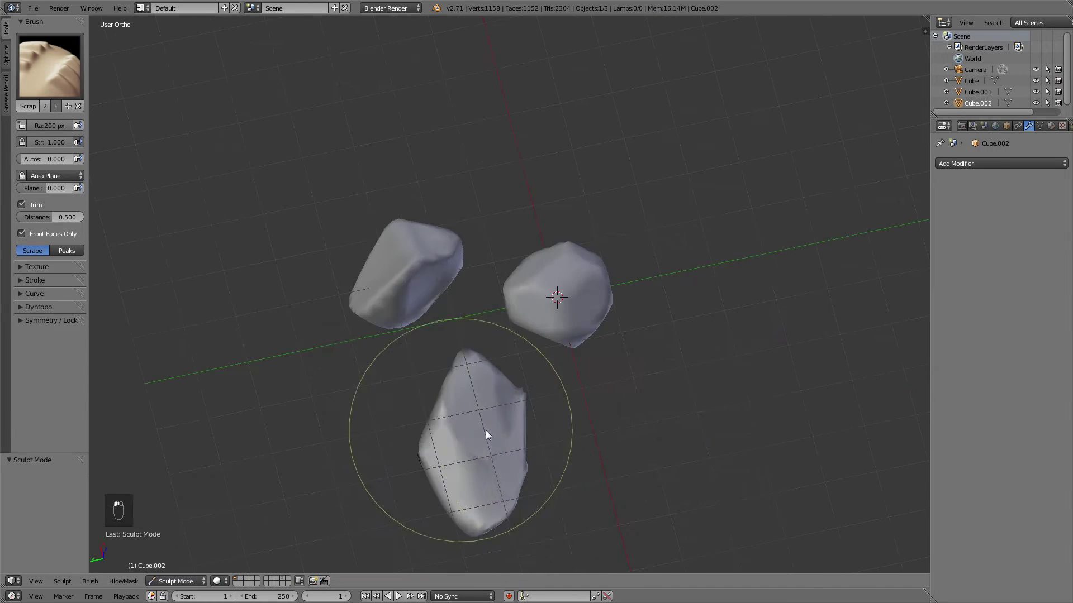
key("ctrl+z")
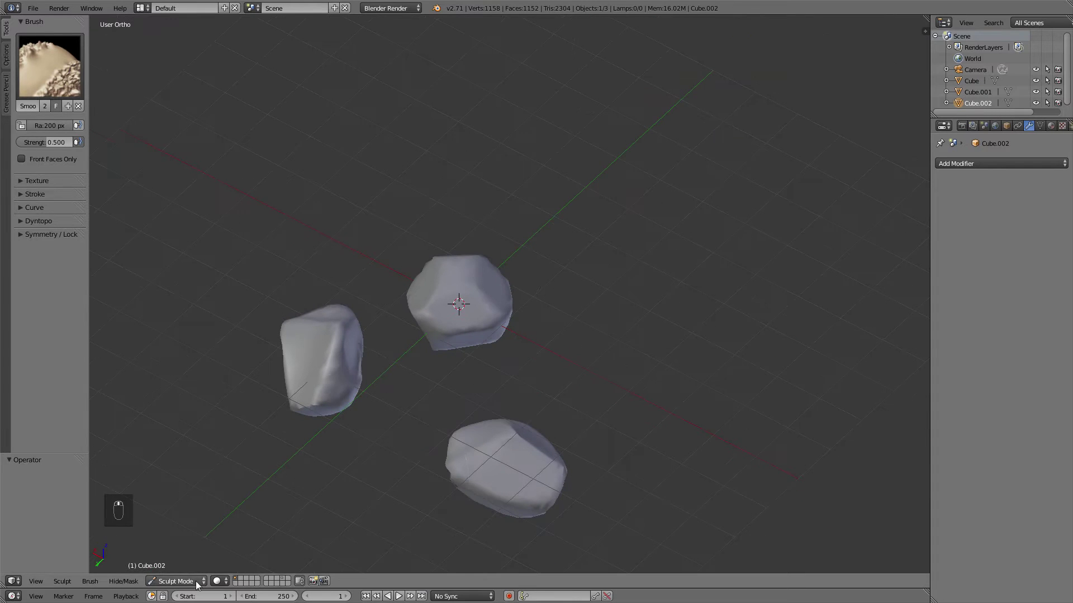
Back in Object Mode, select all three rocks and group them
key("g")
left_click(367, 393)
right_click(352, 391)
left_click_drag(544, 338, 545, 339)
key("ctrl+g")
key("t")
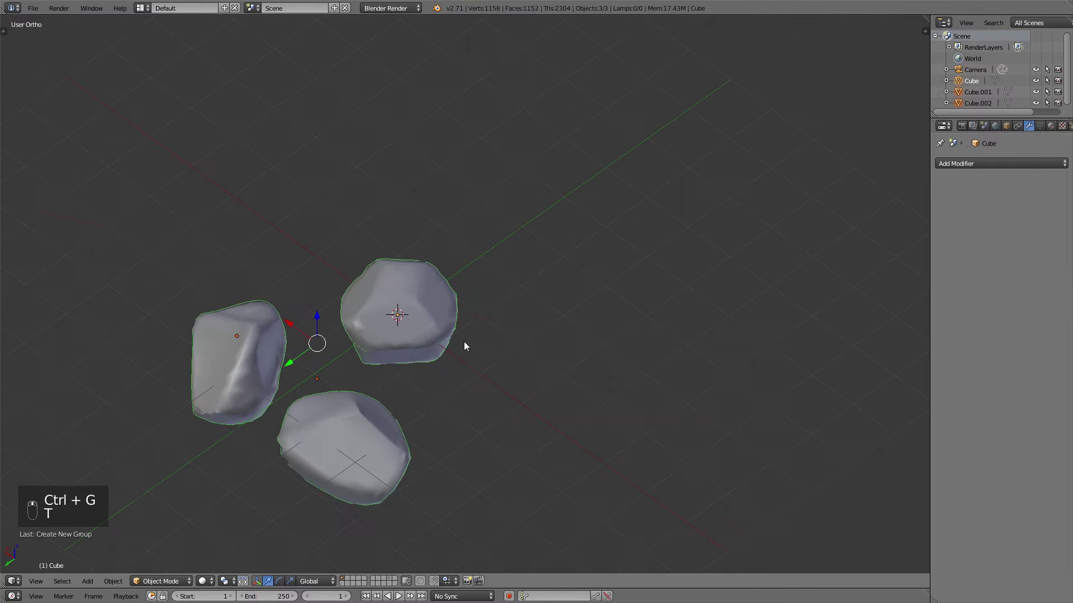
Move the rocks to another layer and add a flat plane to the empty scene
key("g")
key("m")
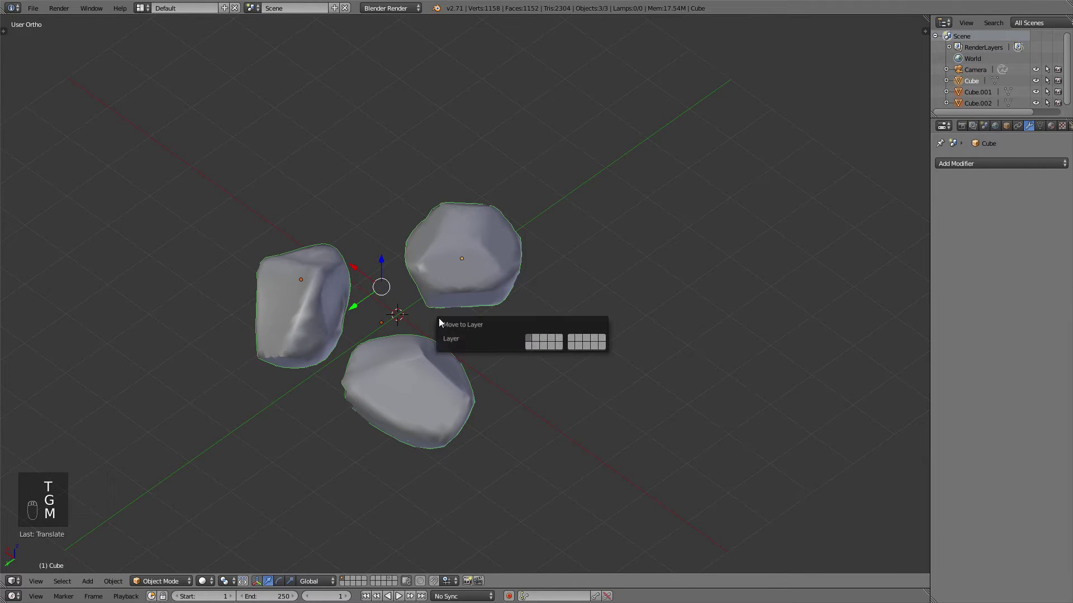
key("shift+a")
Scale the plane to twice its size and give it a new particle system rendering the rock group
key("s")
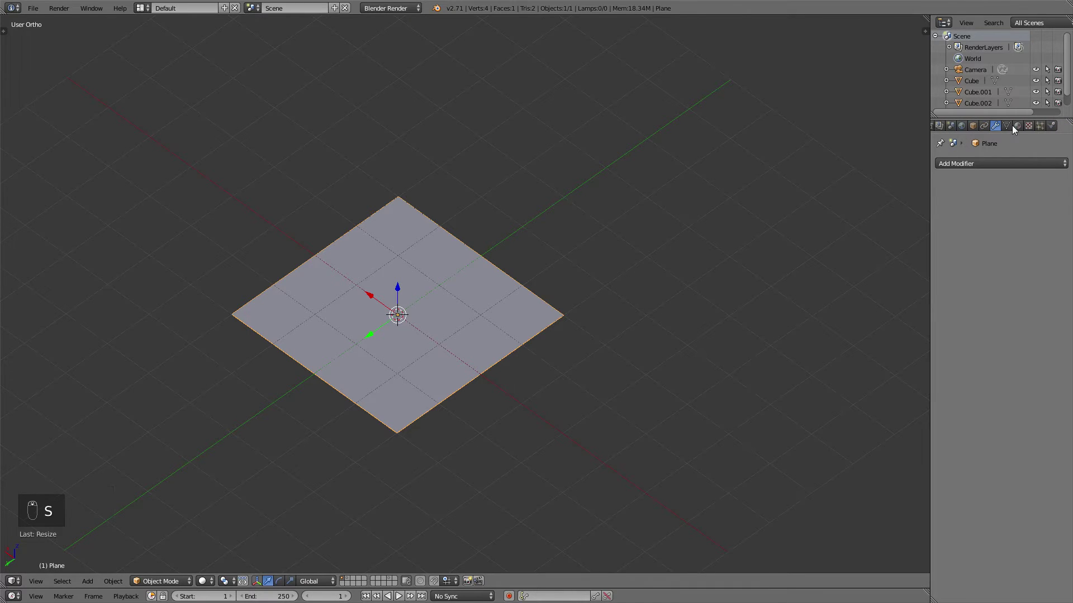
left_click_drag(1041, 128, 949, 292)
middle_click(950, 292)
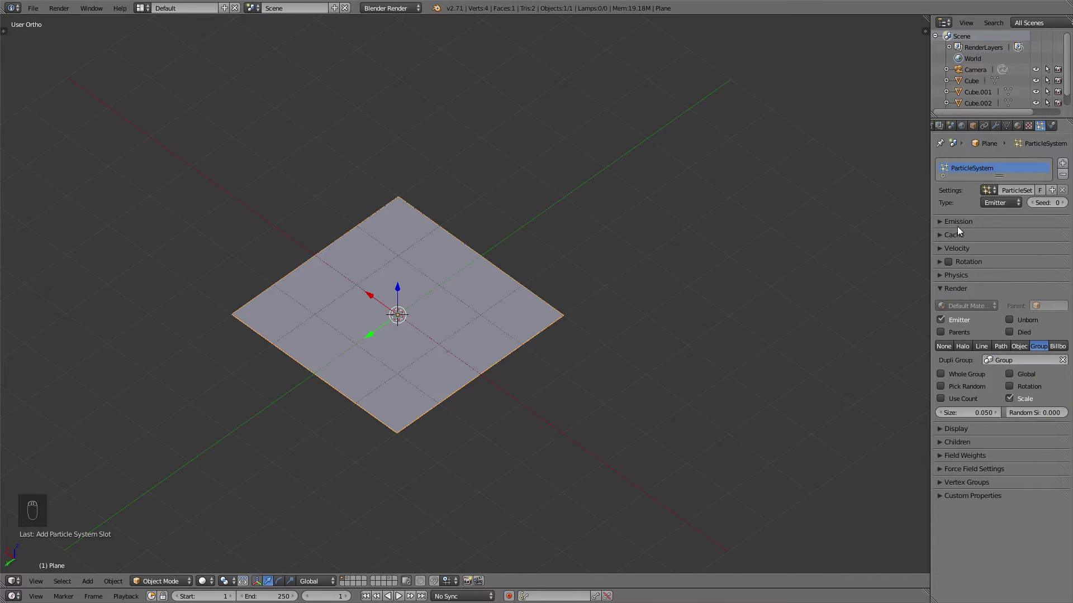
left_click_drag(962, 229, 1038, 241)
middle_click(1037, 240)
Emit all particles at frame 1 with raised jittering and larger rock size
left_click_drag(1045, 256, 922, 305)
middle_click(921, 305)
left_click_drag(1036, 337, 974, 524)
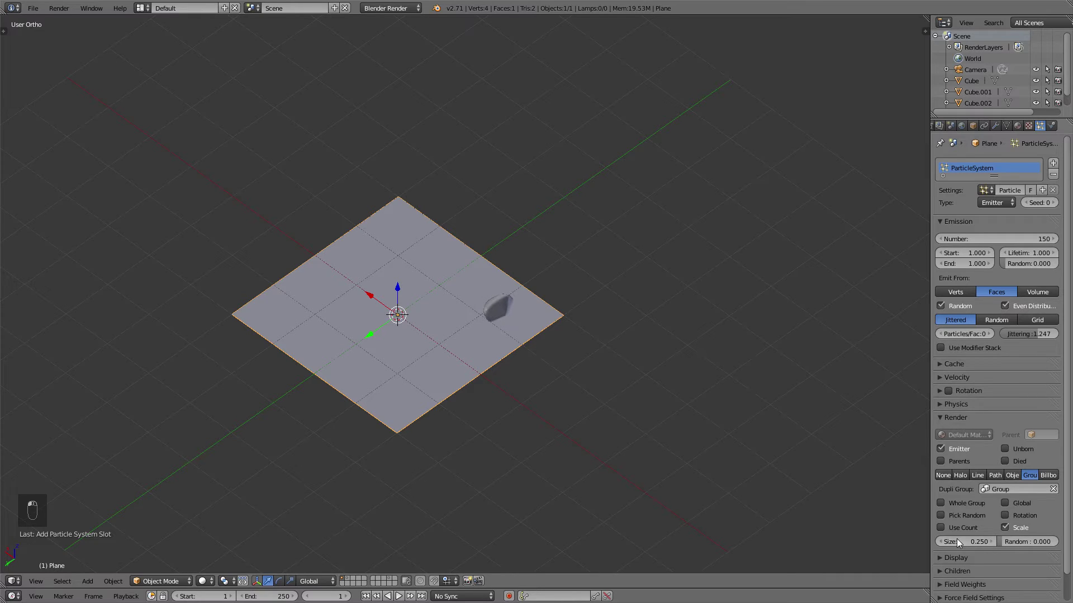
middle_click(975, 542)
left_click_drag(1020, 541, 594, 269)
key("alt+a")
key("Escape")
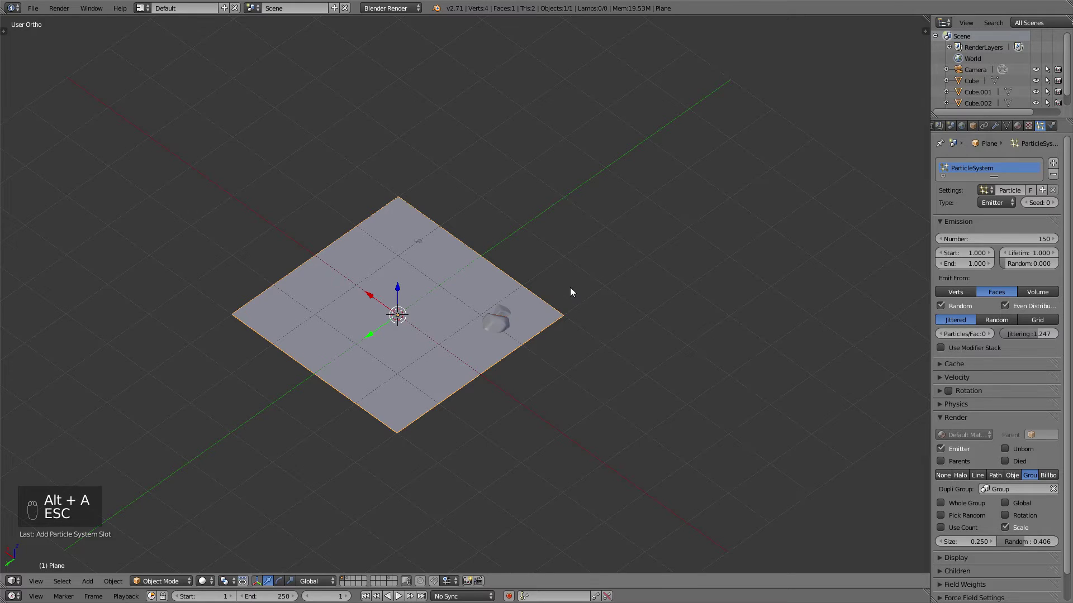
middle_click(589, 295)
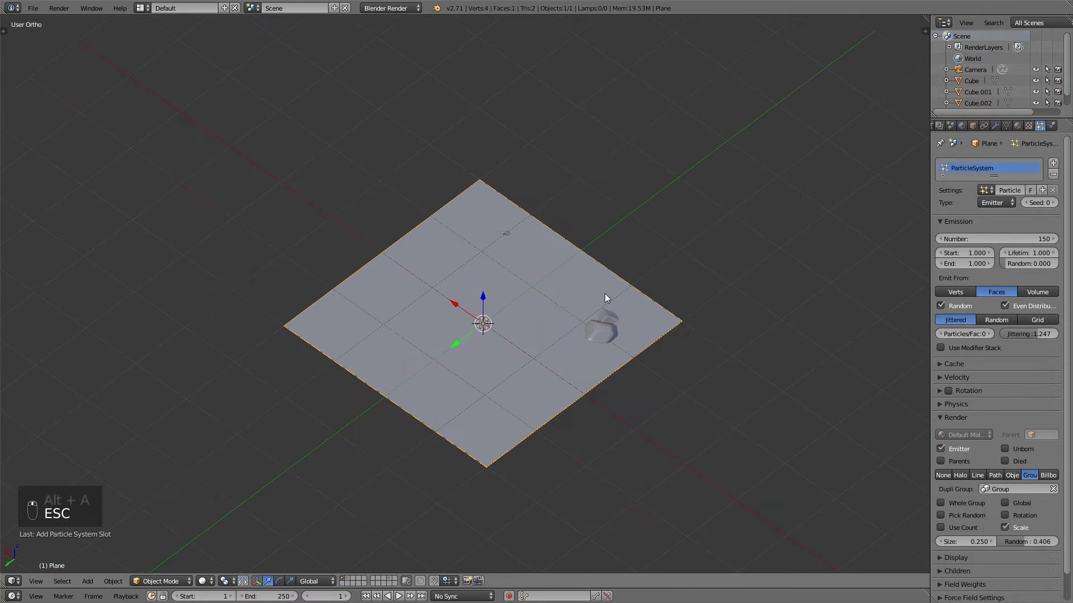
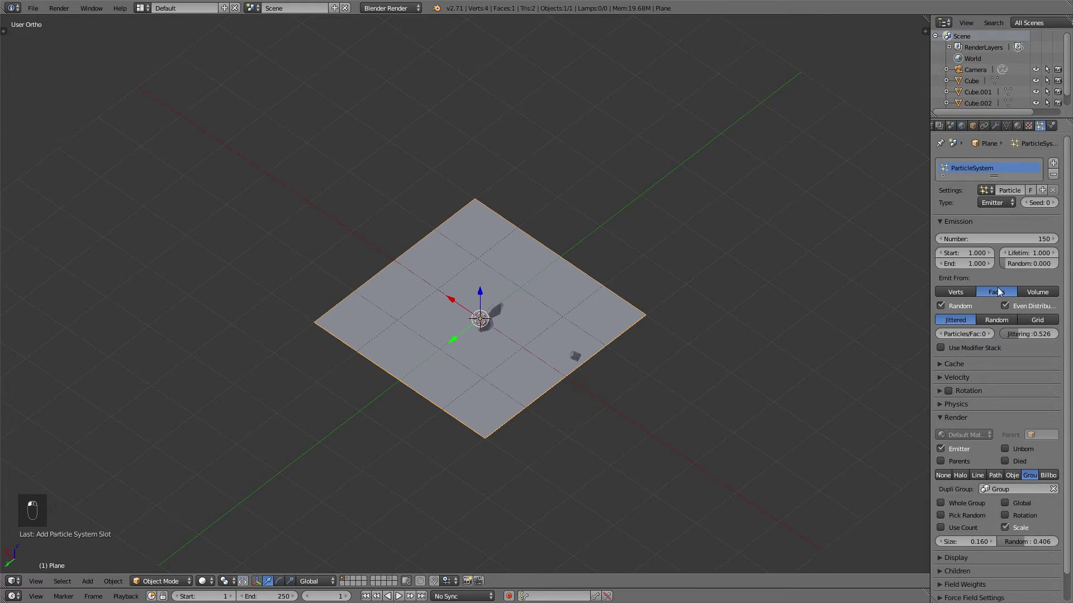
Emit from faces, cut the count to 72 and make rock sizes fully random
left_click(1026, 245)
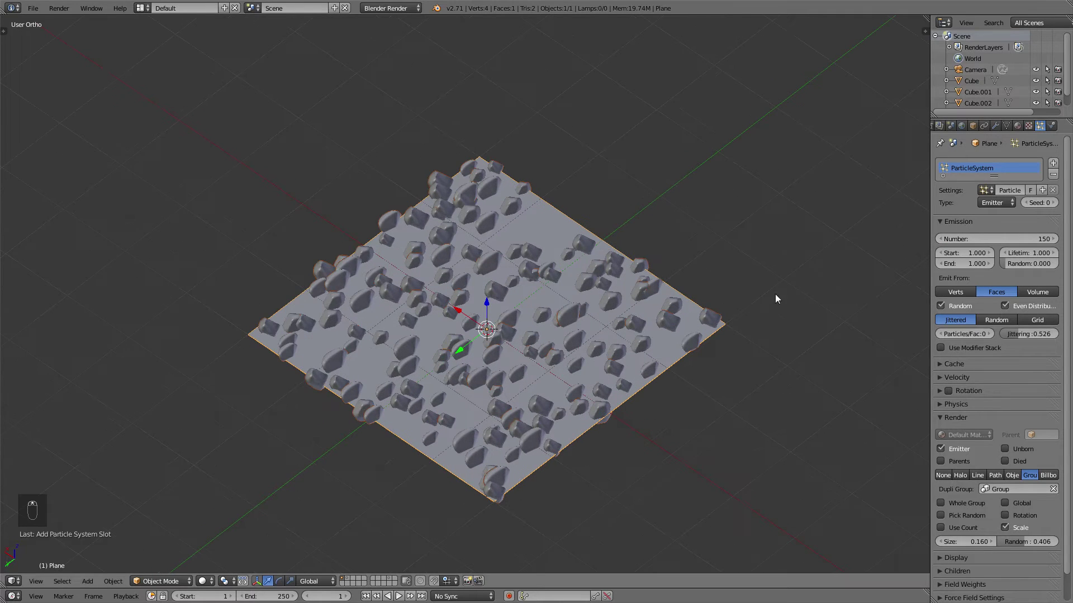
left_click_drag(1013, 239, 874, 232)
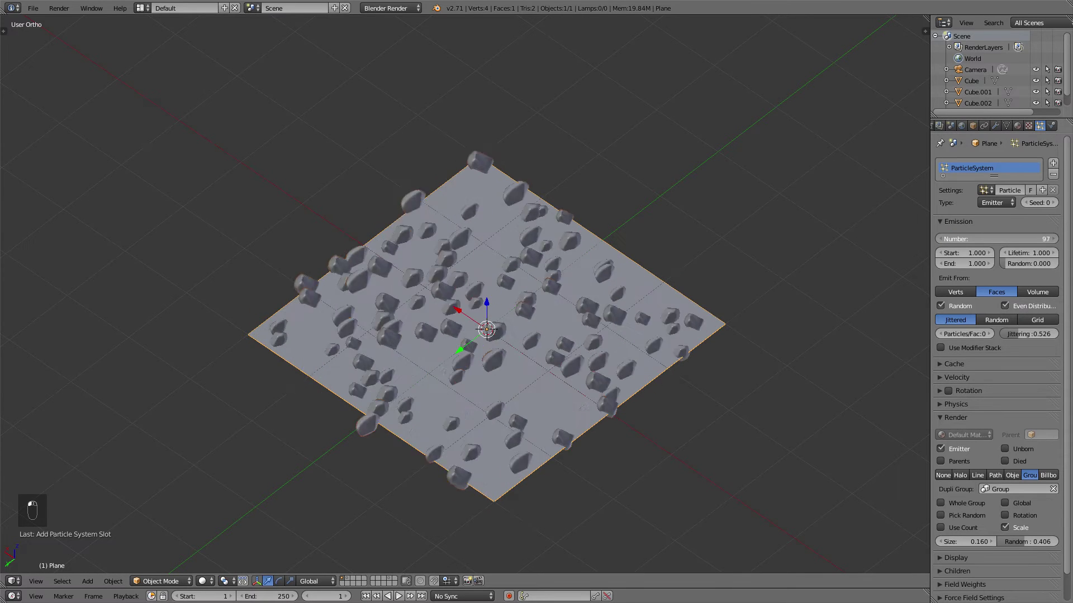
left_click(1010, 241)
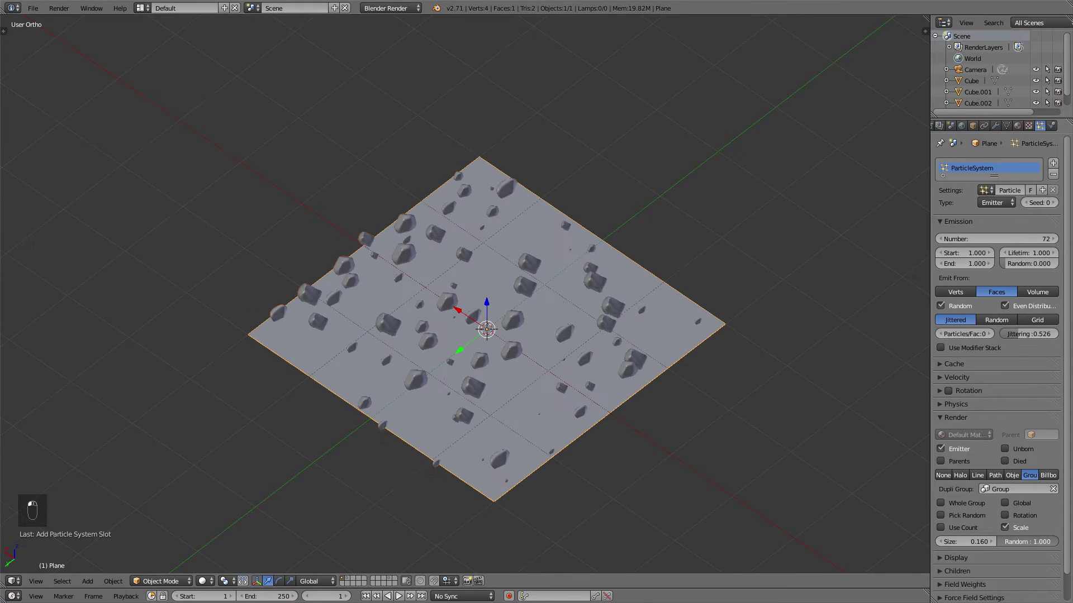
middle_click(686, 358)
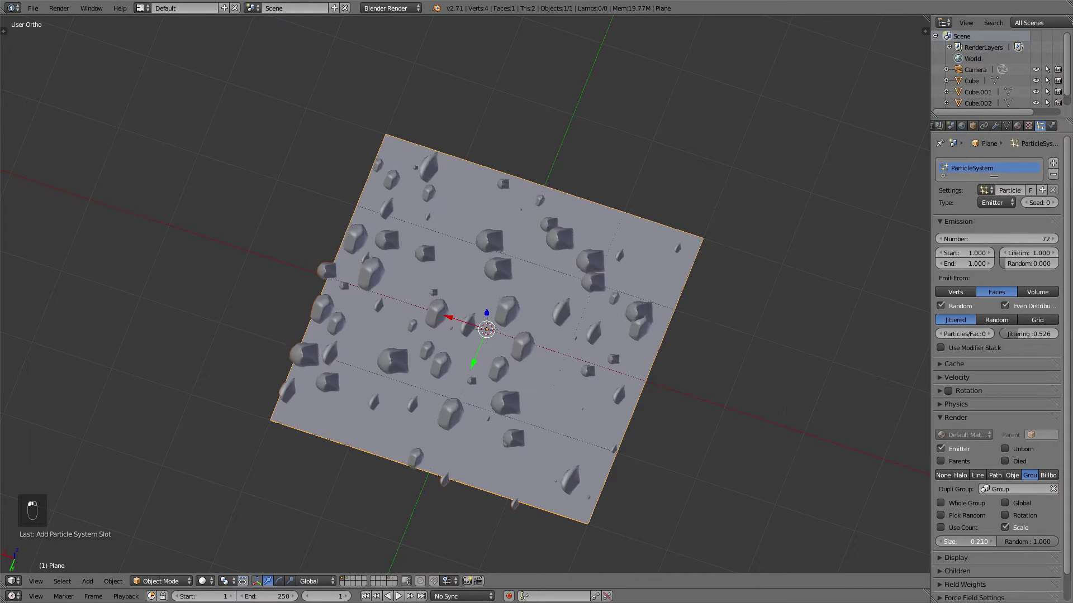
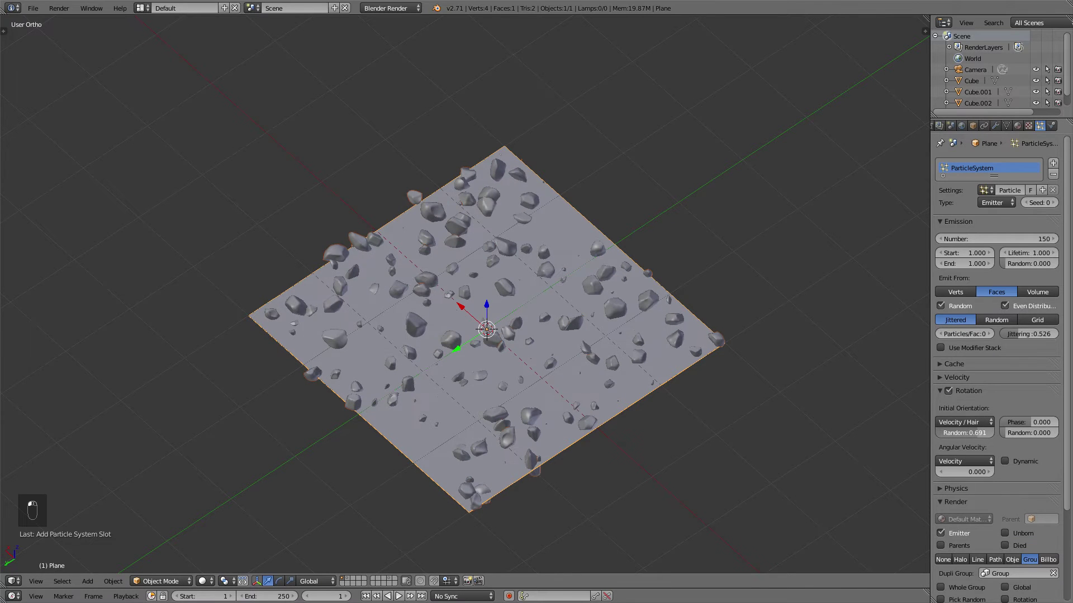
Enable random rotation and phase, raise the count to 100 and view the plane from the top
middle_click(692, 331)
key("0")
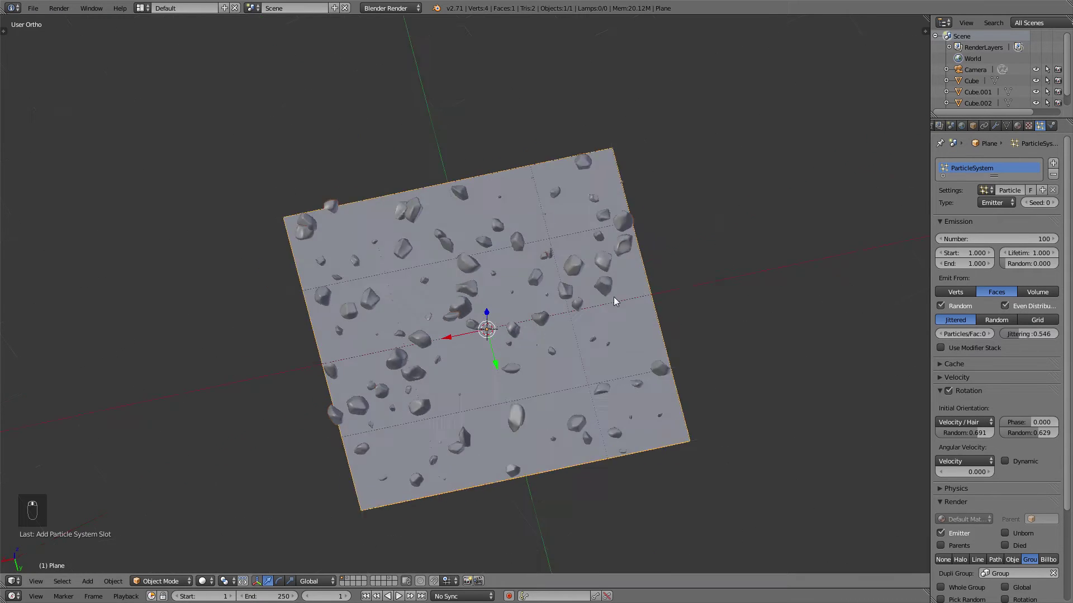
left_click_drag(597, 331, 601, 328)
key("KP_7")
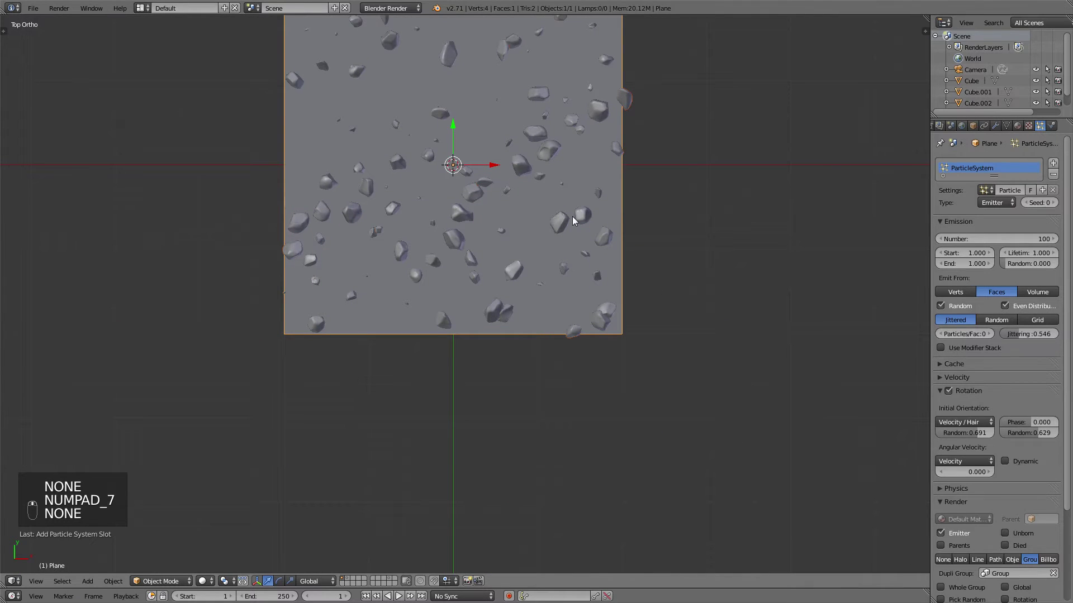
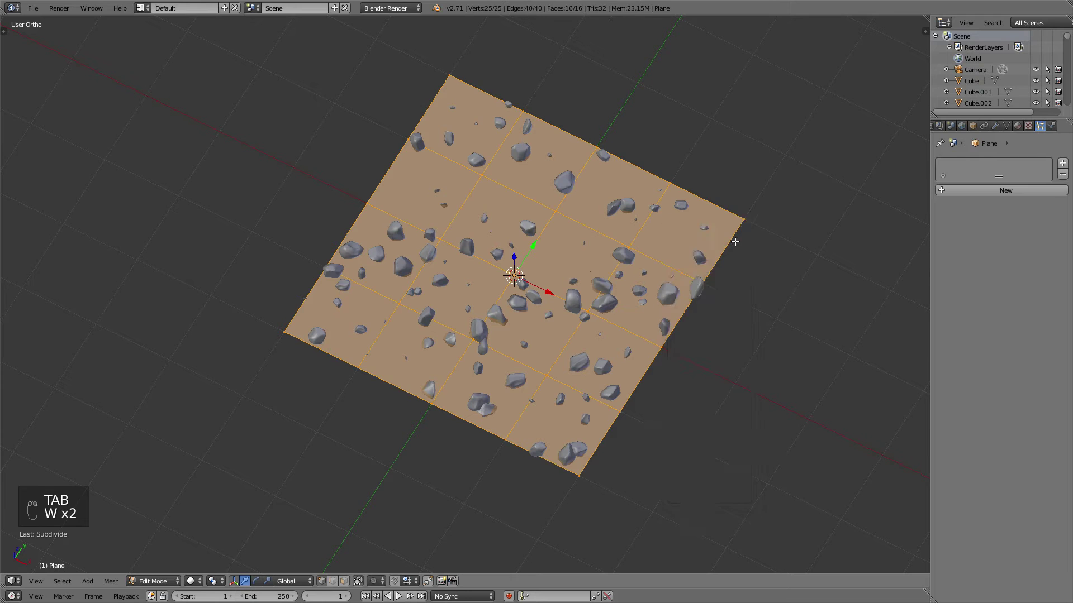
Subdivide the plane into a 4×4 grid and make the 100 rock duplicates real objects
key("w")
key("Tab")
key("t")
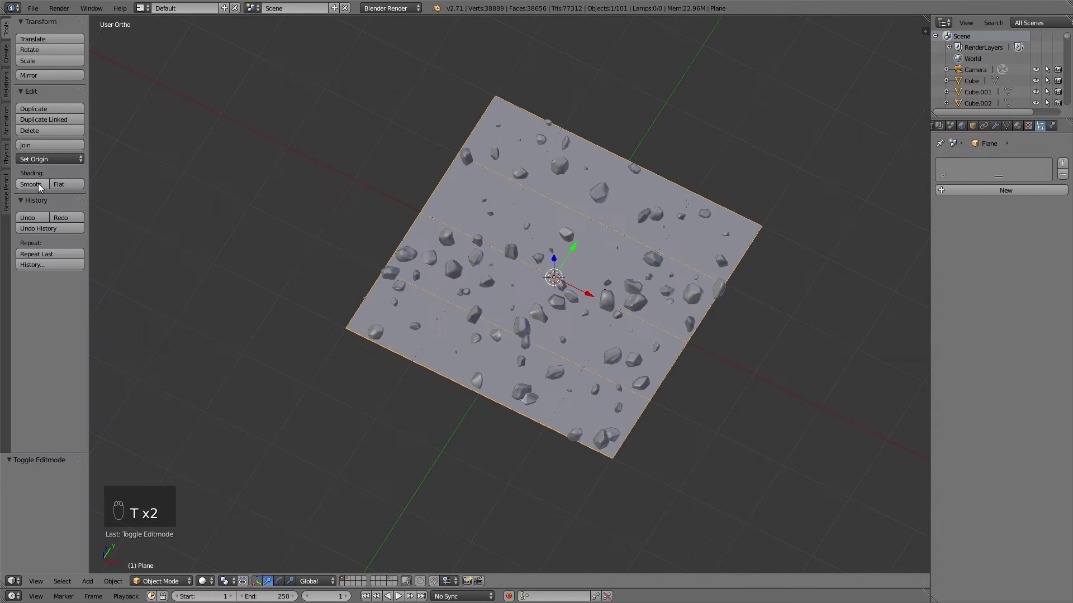
left_click_drag(41, 191, 491, 215)
key("t")
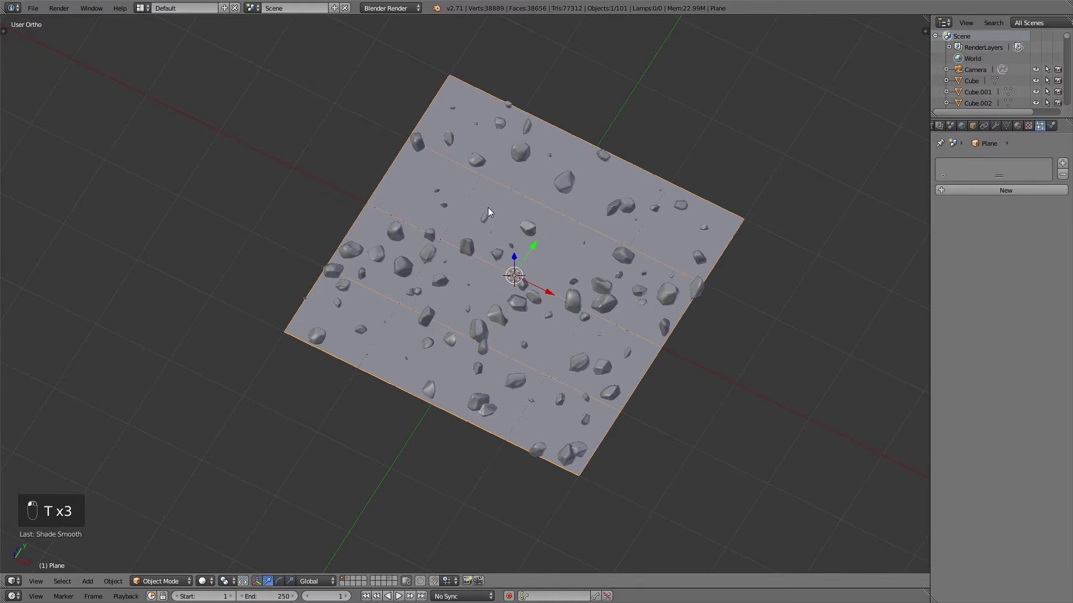
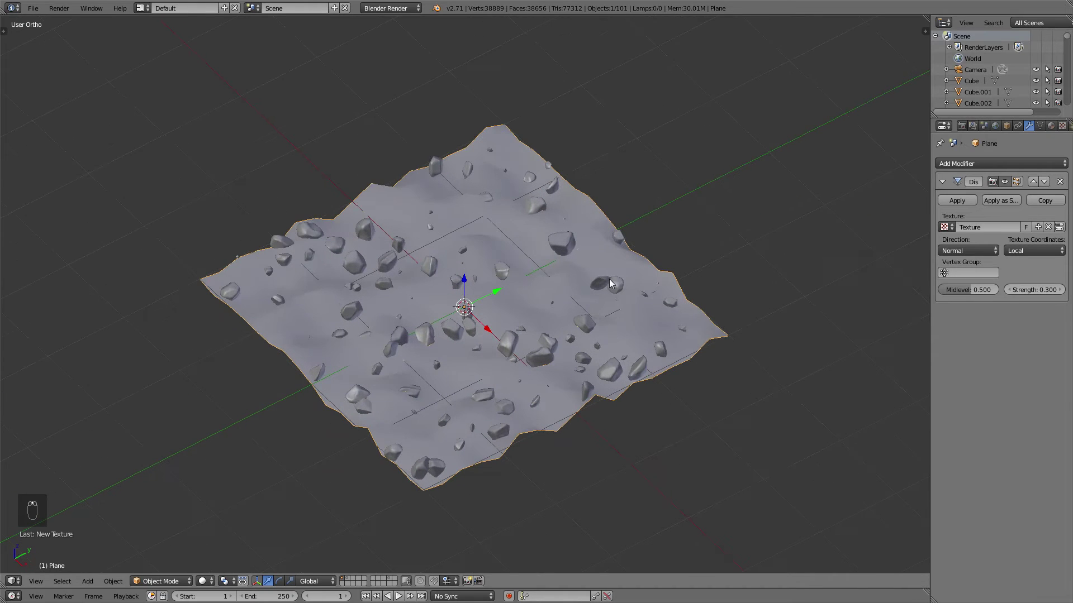
Add a 2-level Simple subdivision above the 0.1-strength Displace and apply both to the plane
key("ctrl+1")
key("ctrl+2")
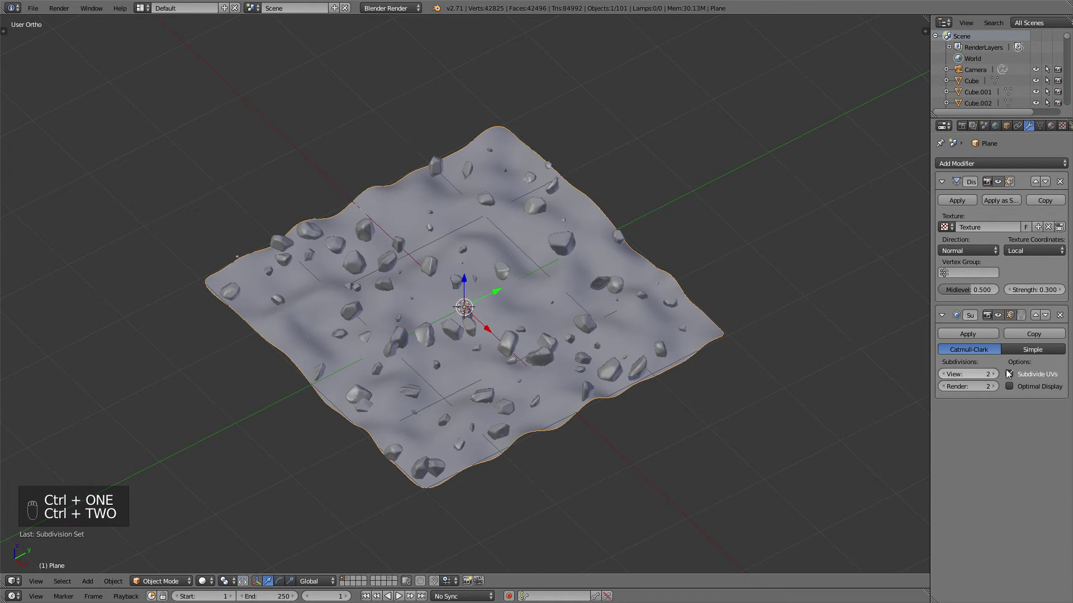
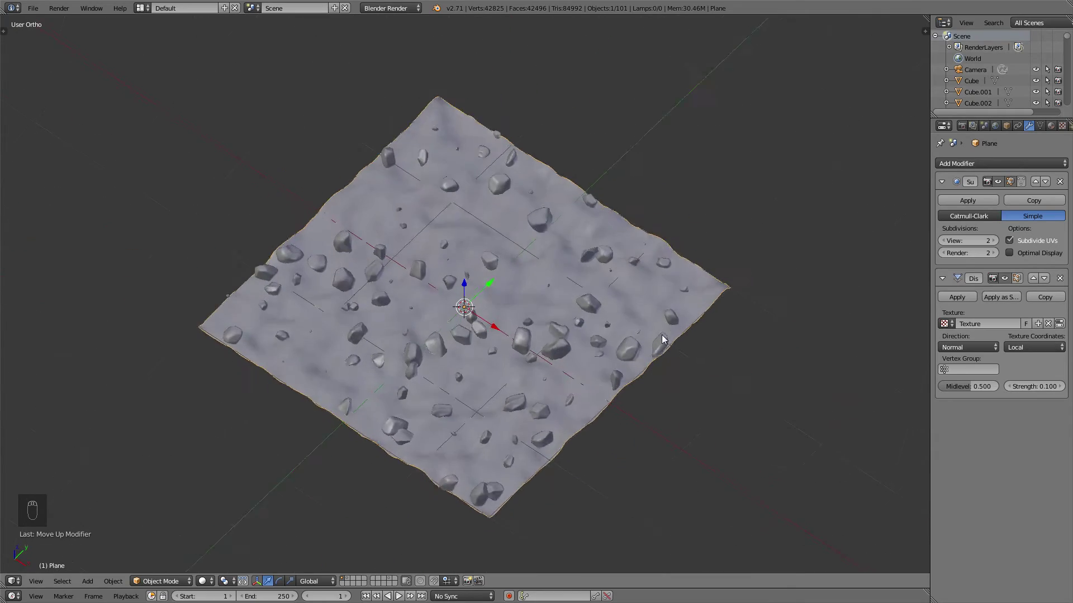
left_click_drag(1000, 243, 994, 247)
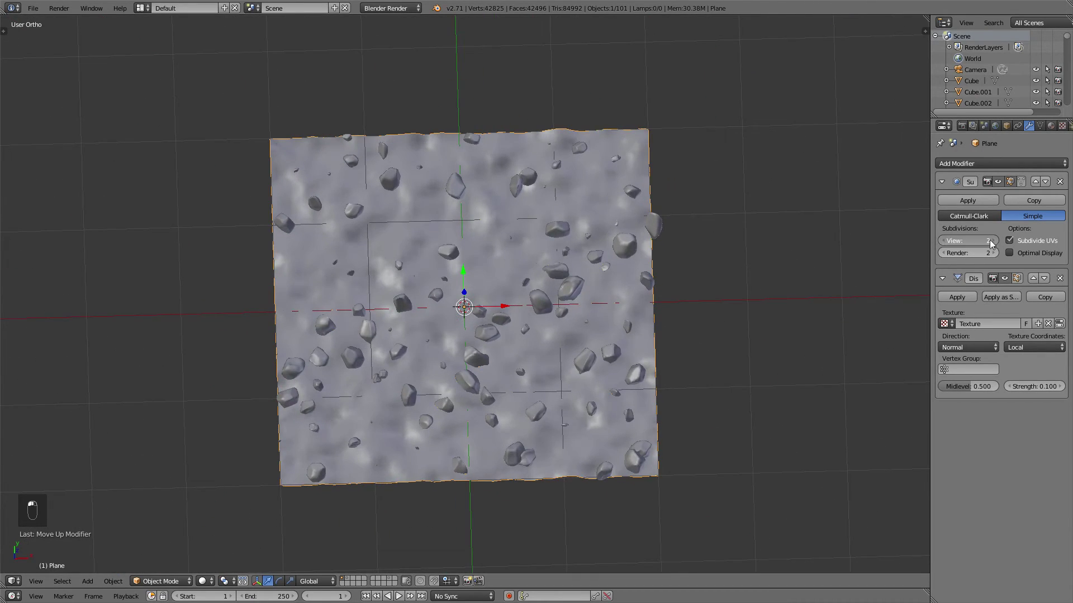
left_click_drag(729, 253, 697, 218)
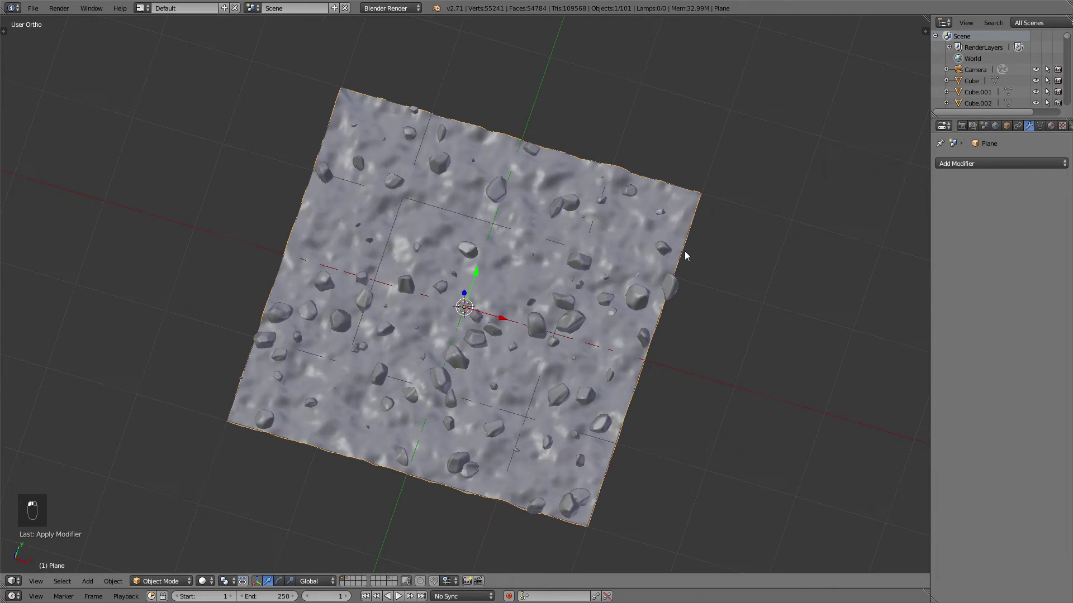
From top view, select everything and join the rocks and ground into one tile mesh
key("KP_7")
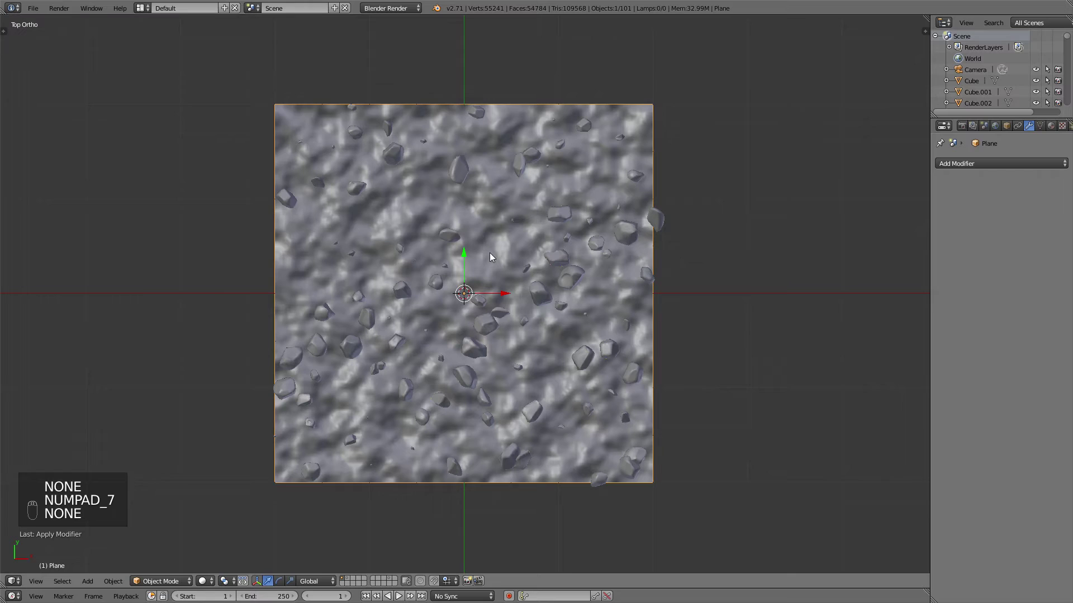
key("b")
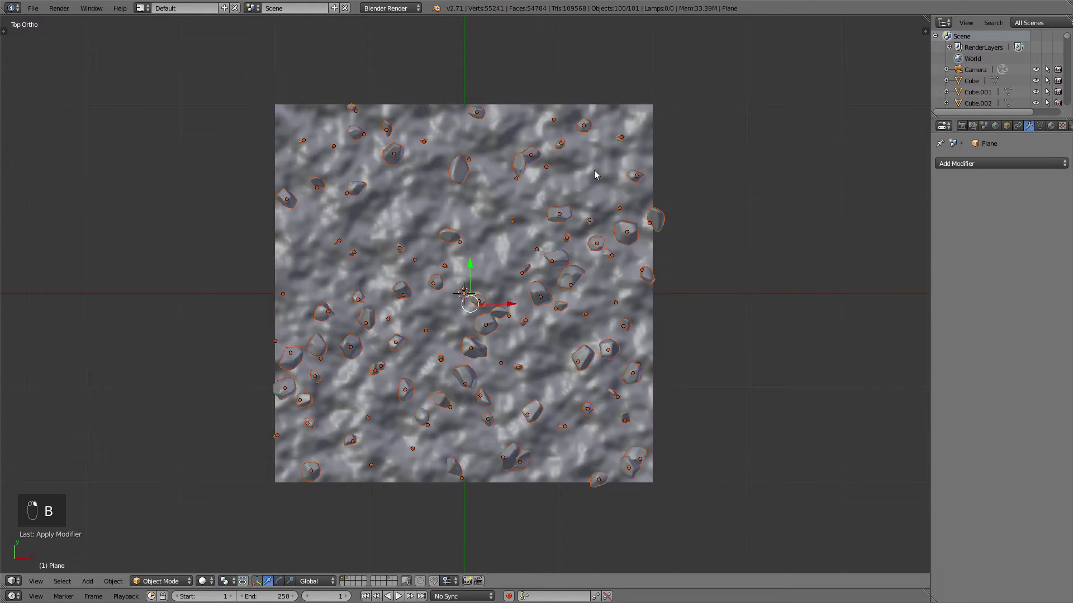
key("ctrl+j")
left_click_drag(597, 178, 587, 192)
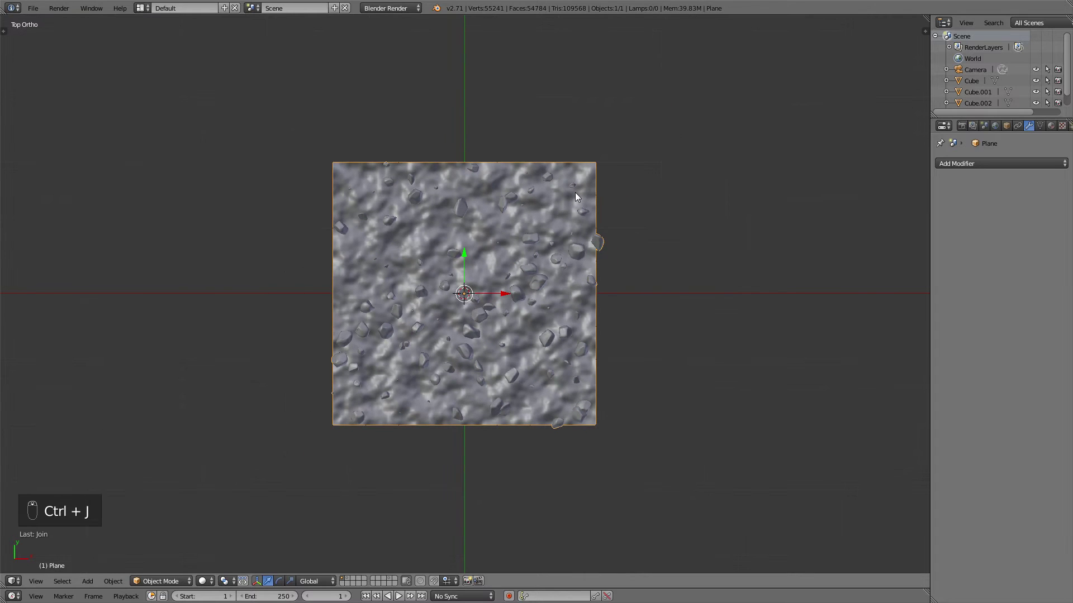
Duplicate the rocky ground tile twice along X to form a row of three tiles
key("shift+Tab")
key("shift+d")
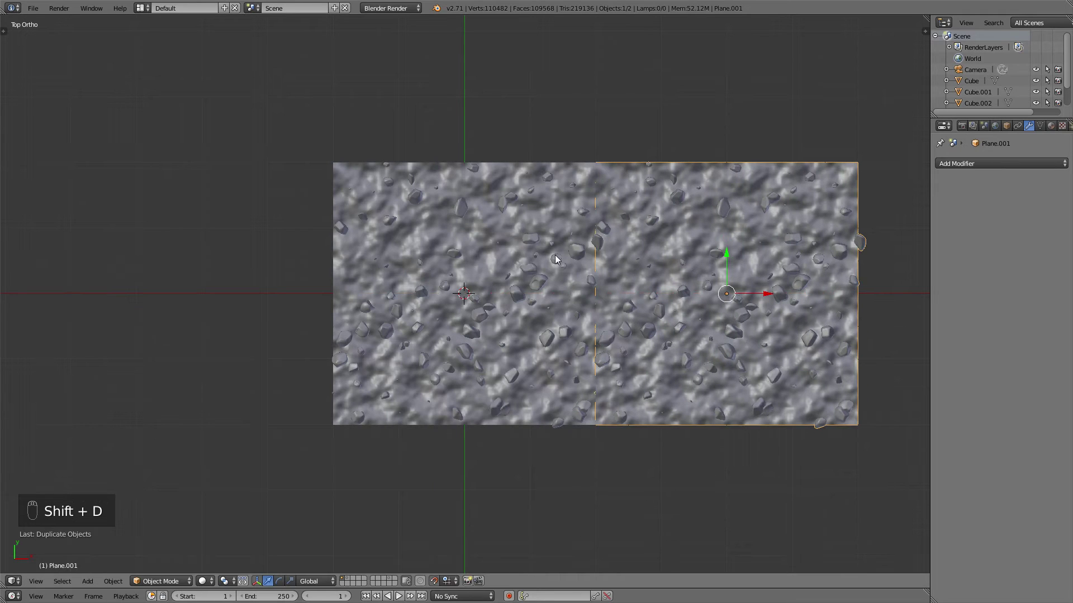
key("shift+d")
left_click_drag(296, 246, 316, 253)
key("a")
right_click(433, 291)
Duplicate the row twice along Y to complete the 3×3 grid of tiles
key("shift+d")
left_click_drag(653, 271, 592, 61)
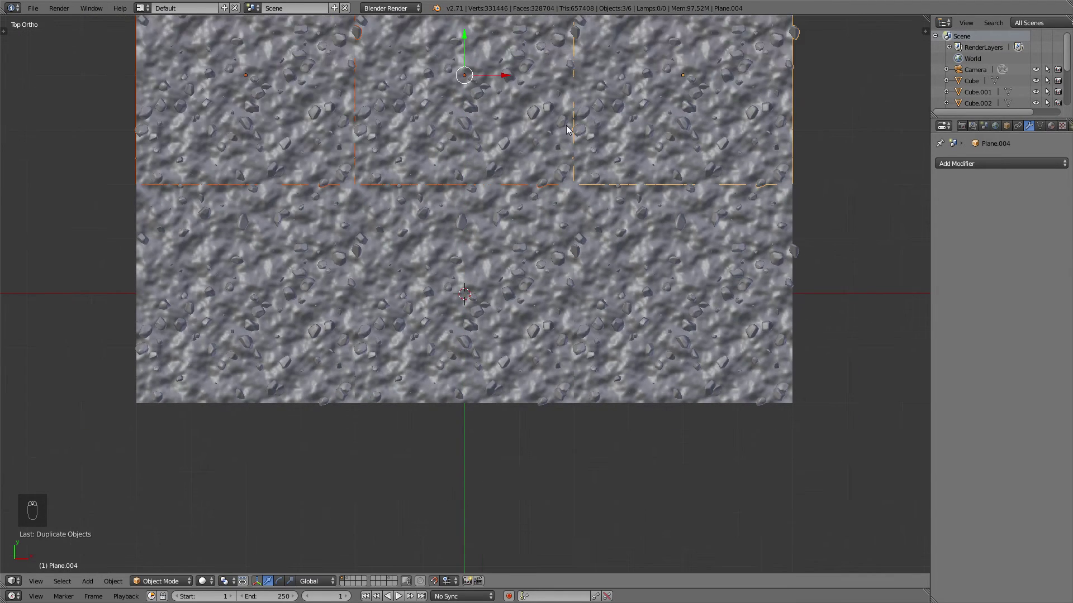
key("shift+d")
left_click(569, 128)
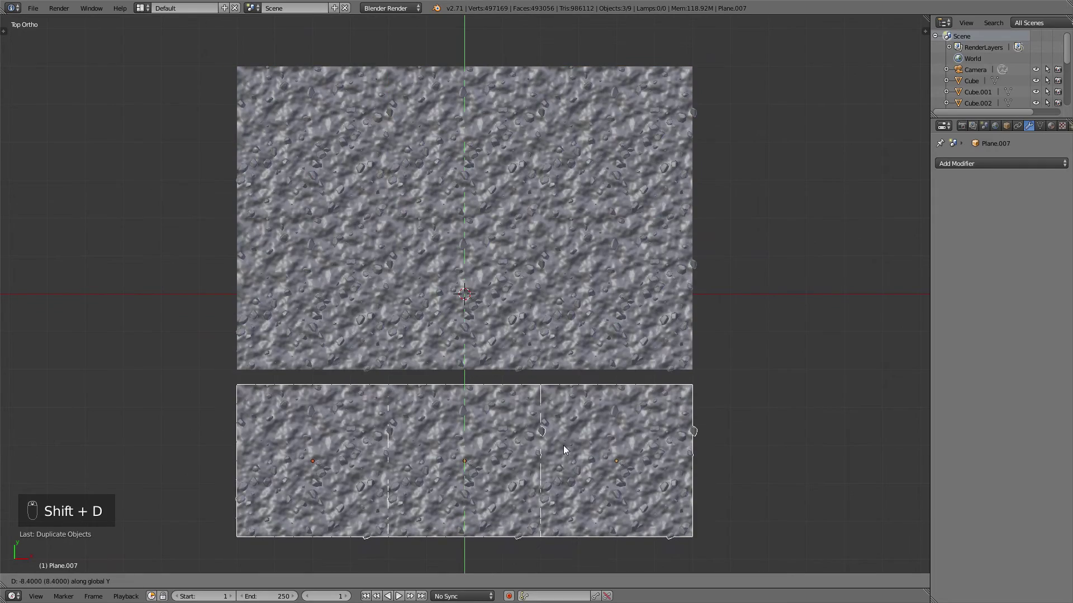
middle_click(564, 432)
key("a")
Orbit around the full 3×3 ground and select all nine tiles
middle_click(588, 409)
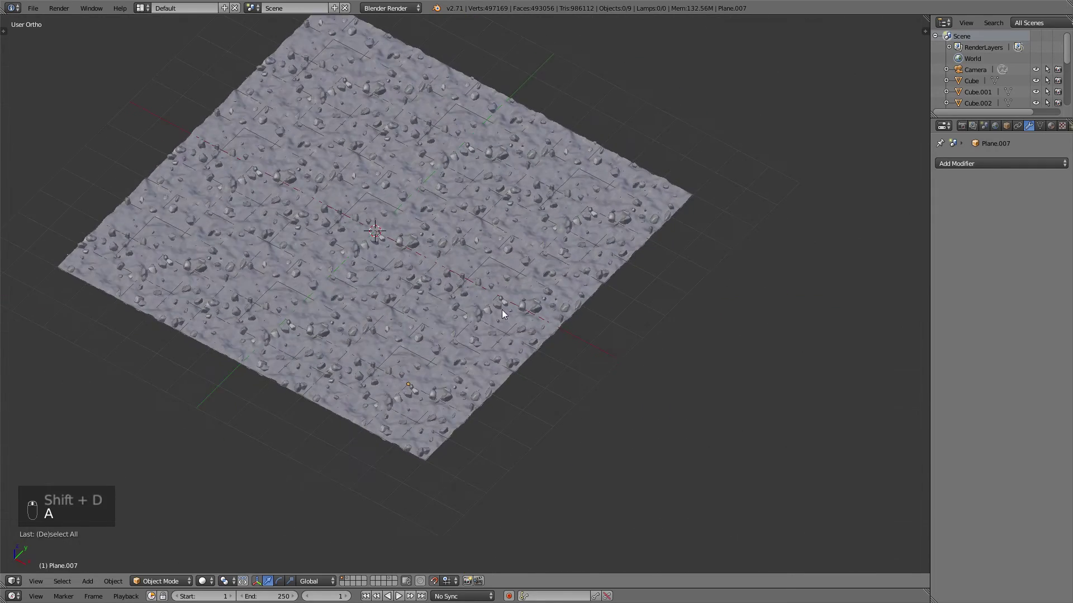
left_click_drag(525, 278, 341, 100)
key("a")
key("b")
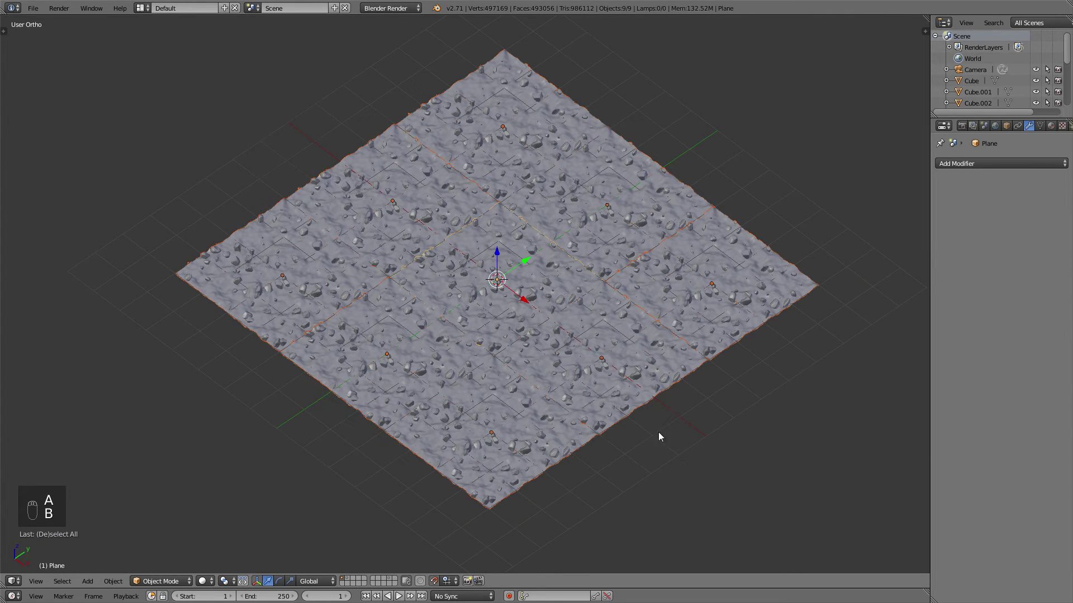
left_click(480, 273)
Join the tiles into one object and add a flat plane scaled to twice default size at the centre
left_click_drag(487, 277, 487, 277)
key("ctrl+j")
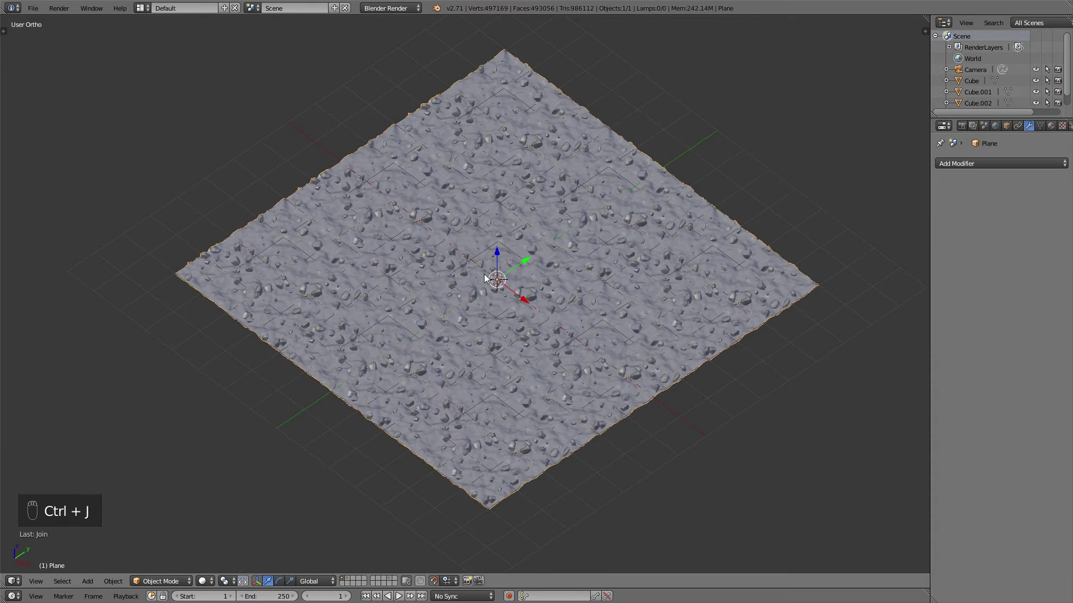
key("shift+a")
key("g")
key("s")
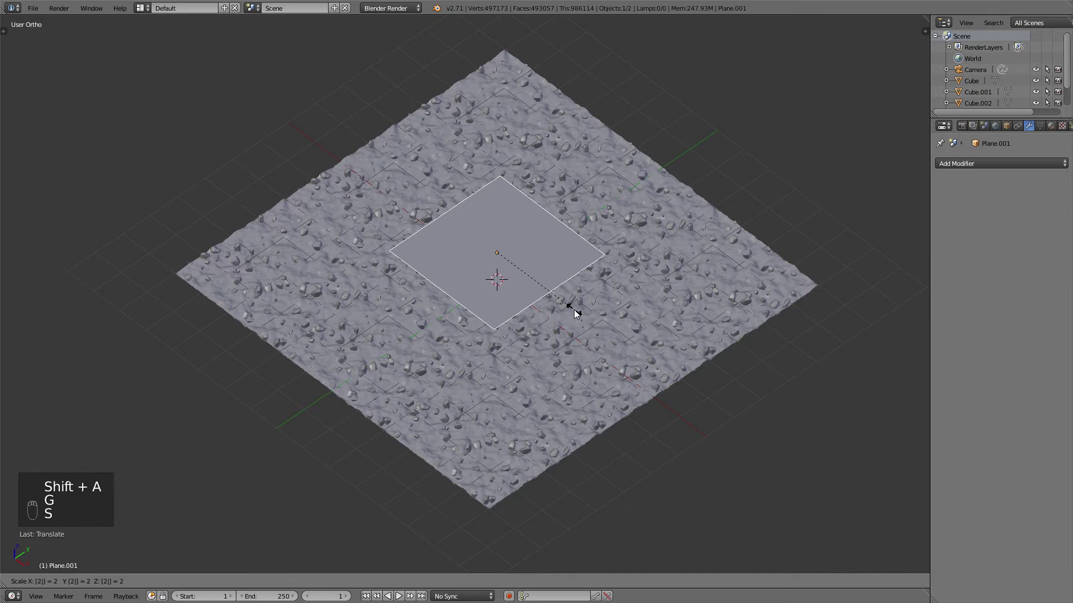
key("Tab")
Unwrap the new plane and show its UV layout in an image editor beside the scene
key("u")
key("Tab")
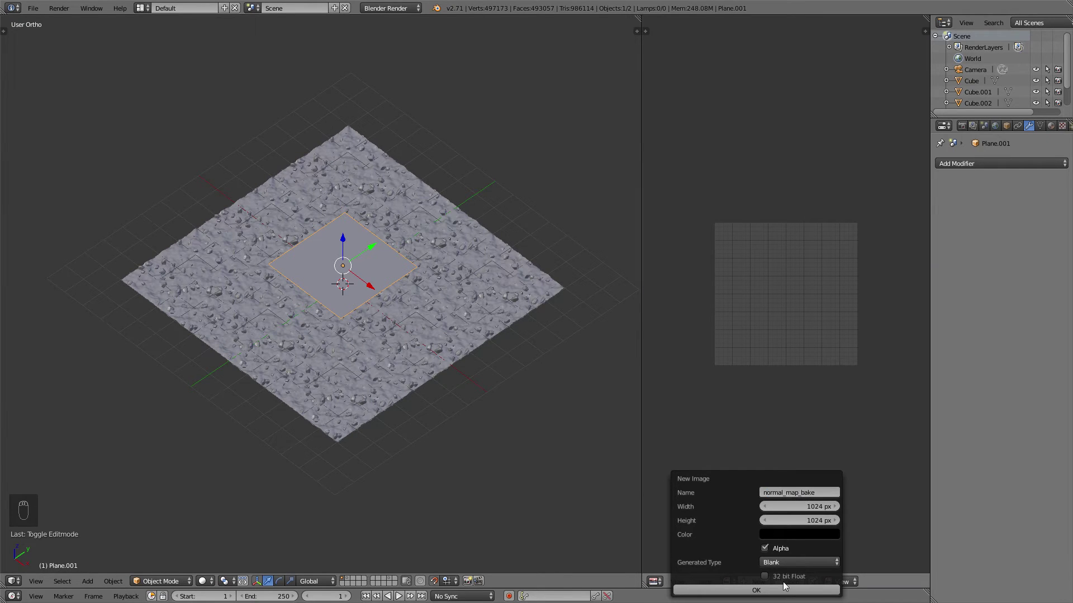
key("Tab")
Give the small plane a Cycles Diffuse BSDF material coloured by an image texture and select both planes for baking
key("Tab")
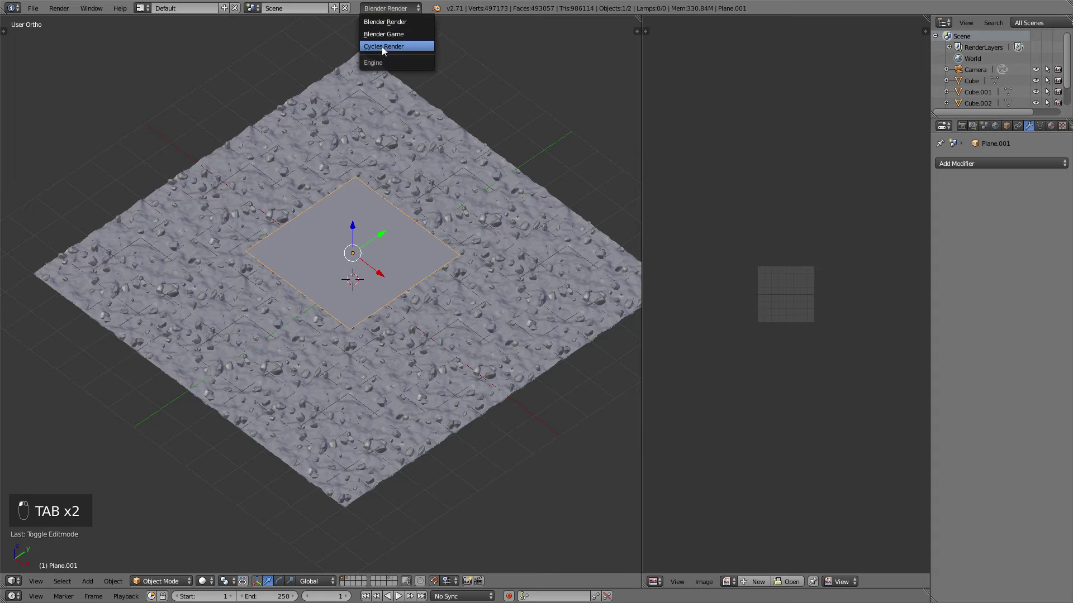
left_click_drag(541, 84, 1059, 132)
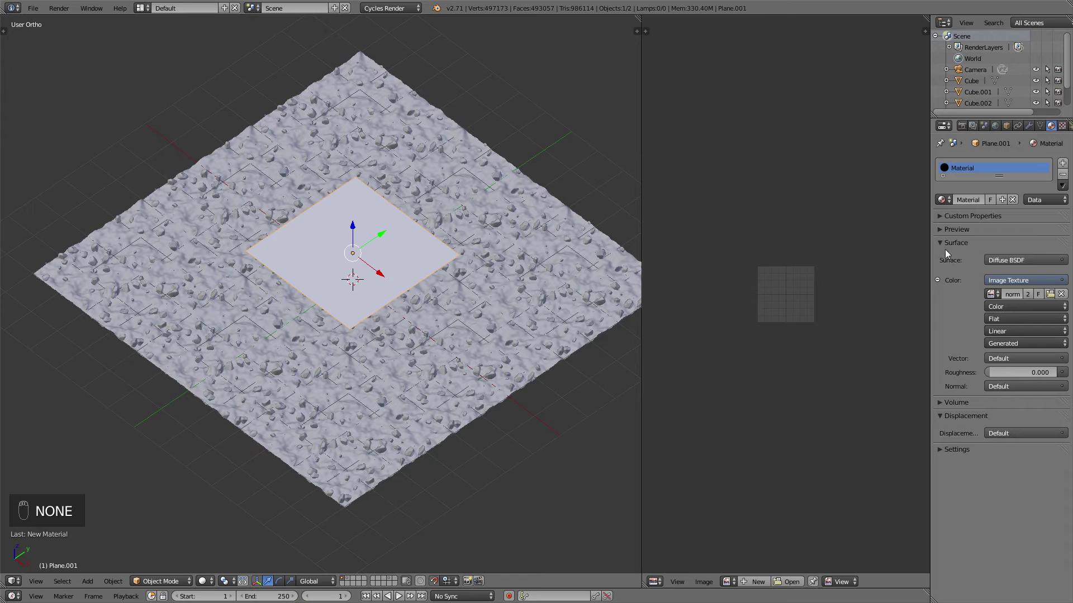
key("alt+g")
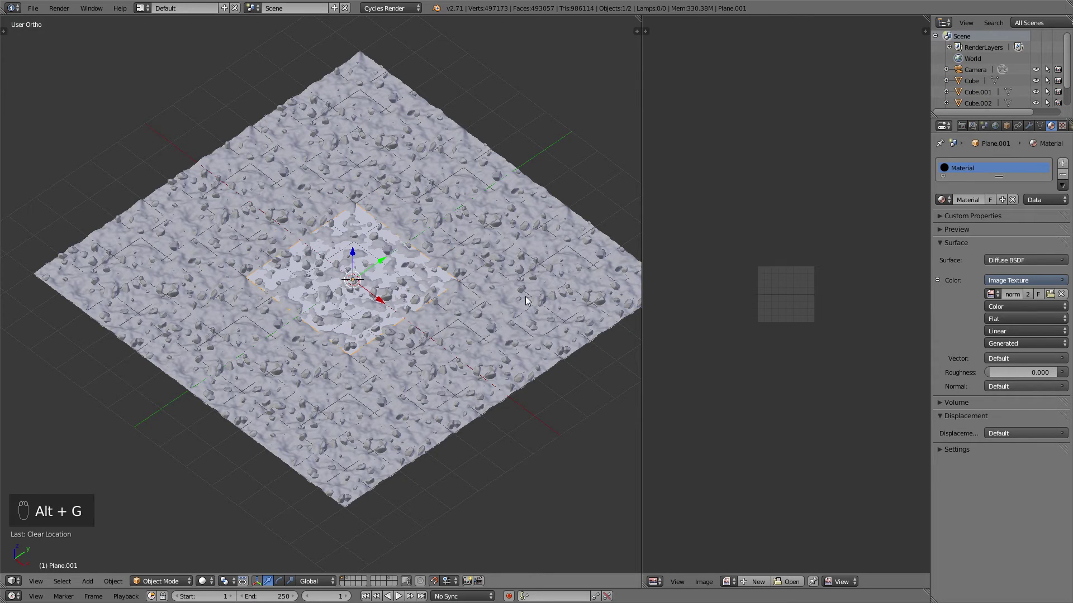
key("h")
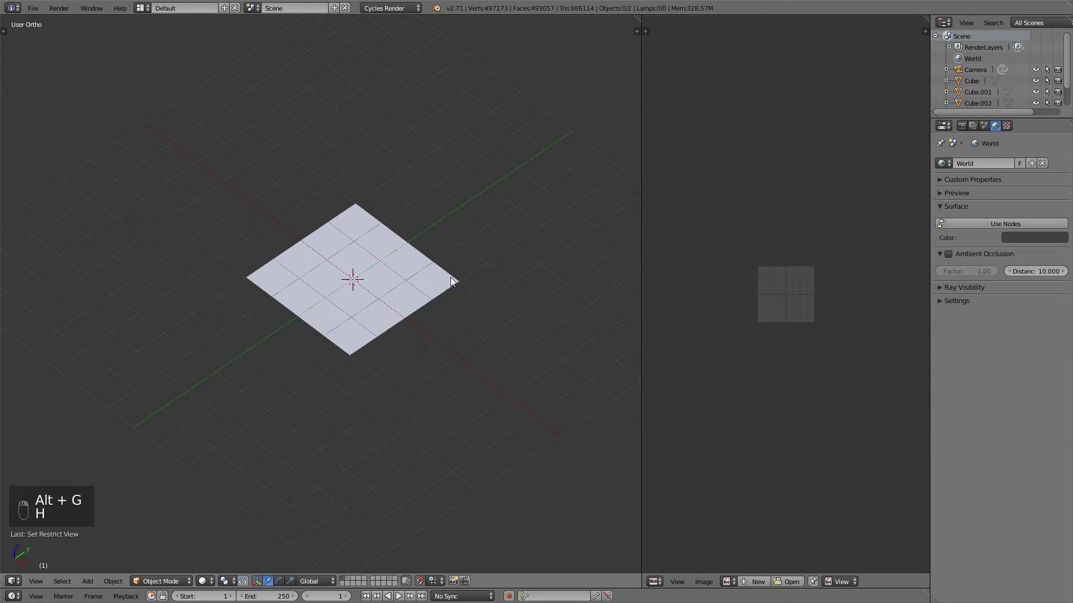
key("alt+h")
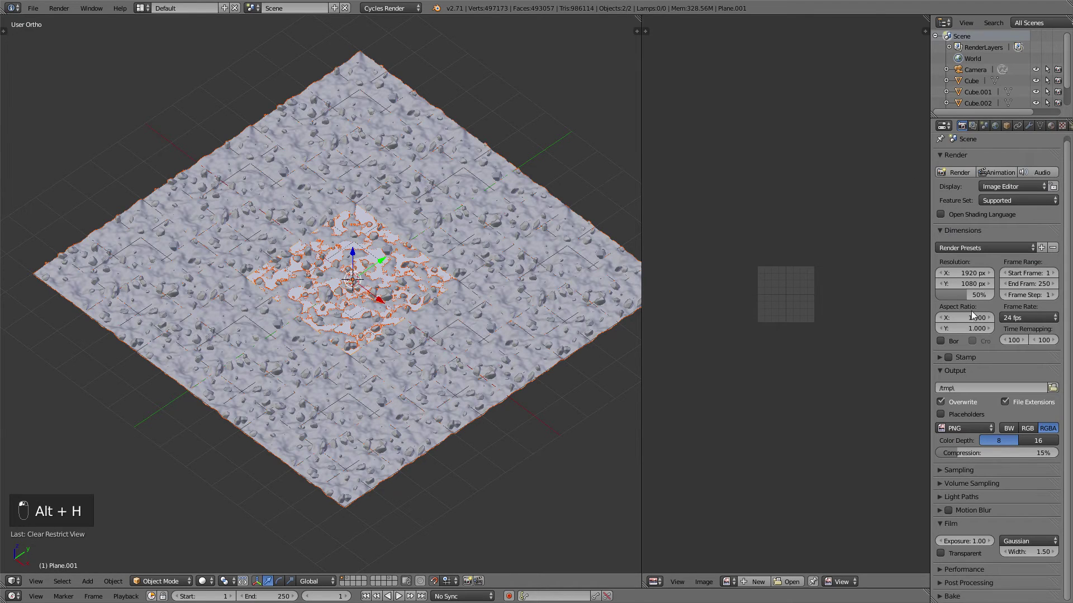
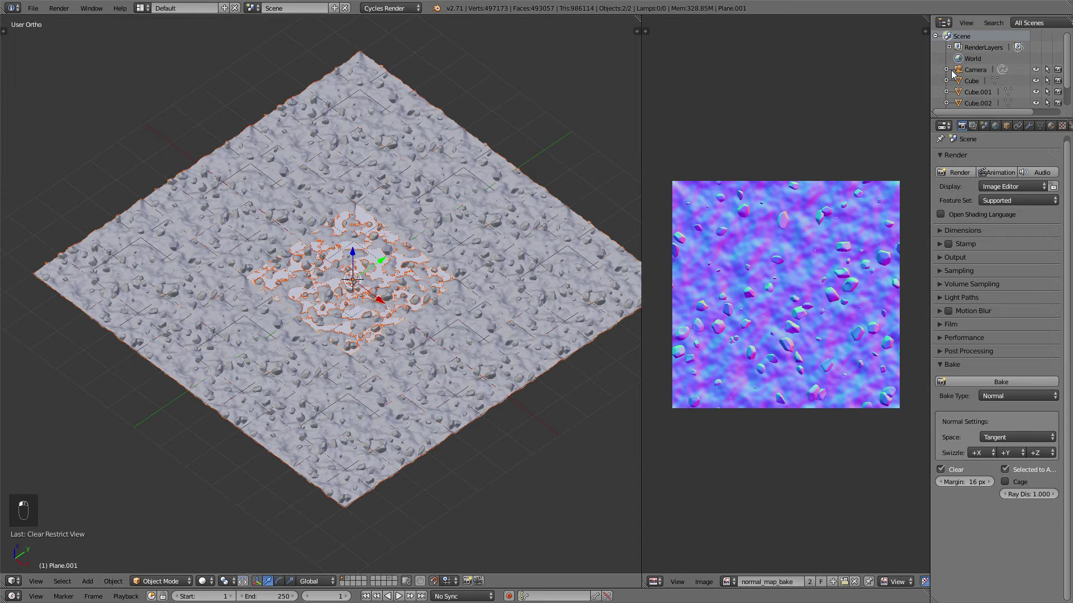
Bake a Normal (Tangent) map Selected to Active into the normal_map_bake image
middle_click(551, 171)
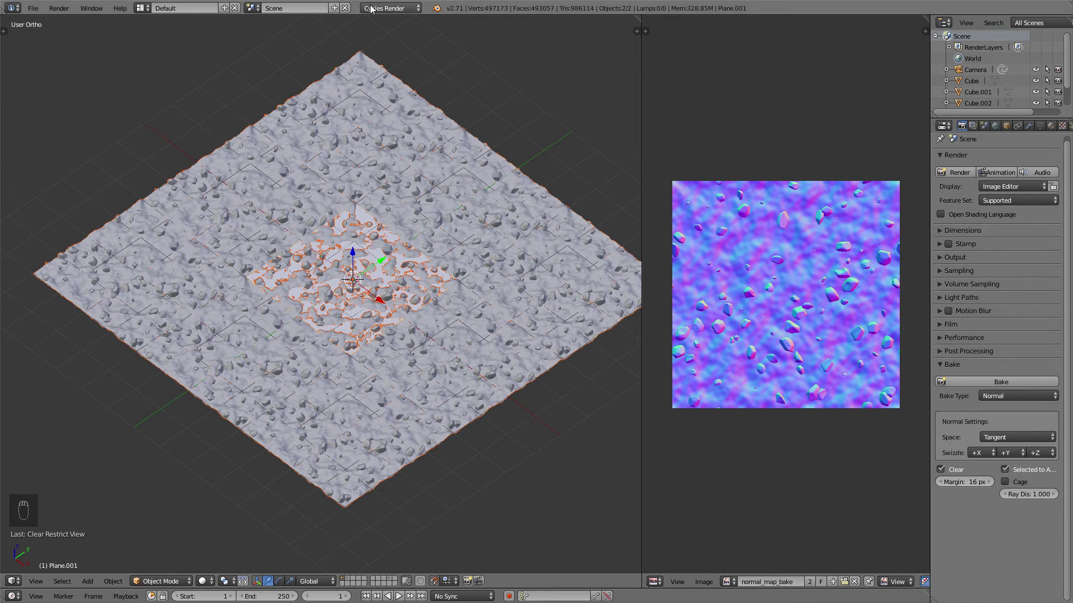
Under Blender Render with world Ambient Occlusion on, bake an AO map into the AO_Bake image
middle_click(1031, 152)
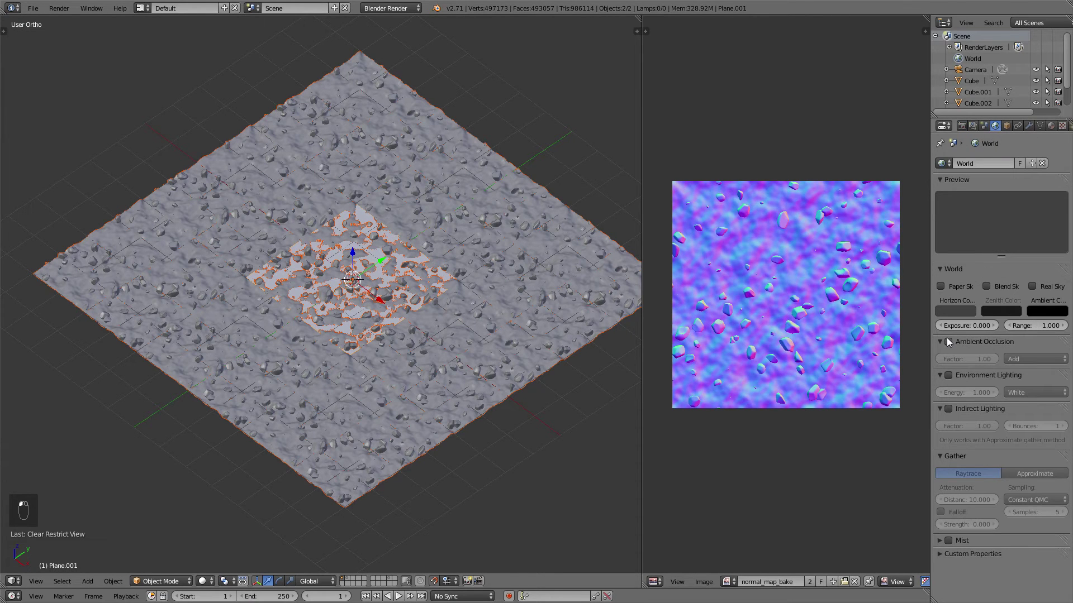
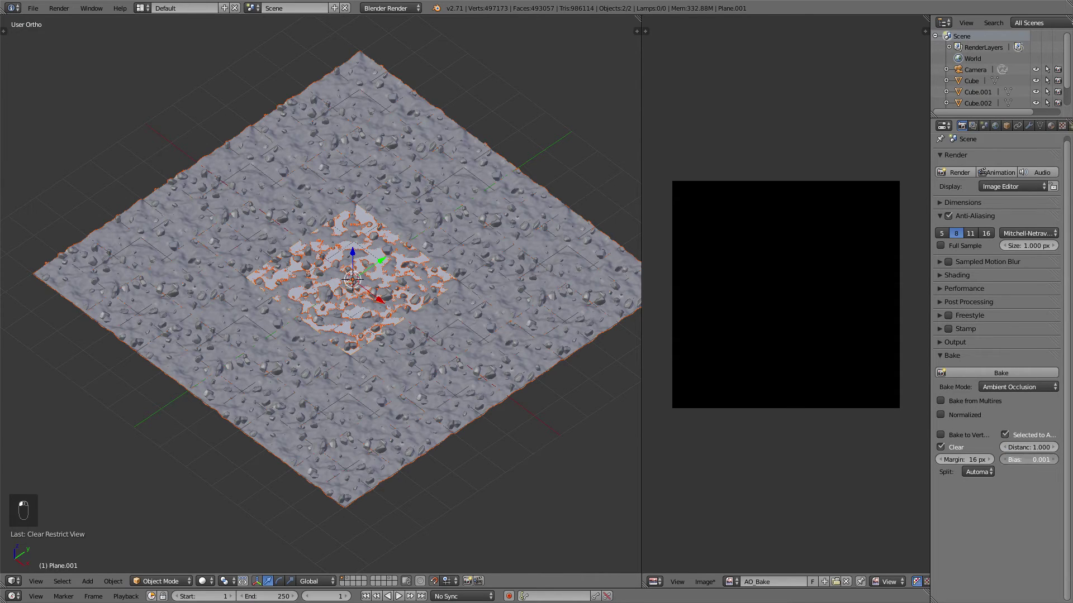
key("Tab")
middle_click(800, 498)
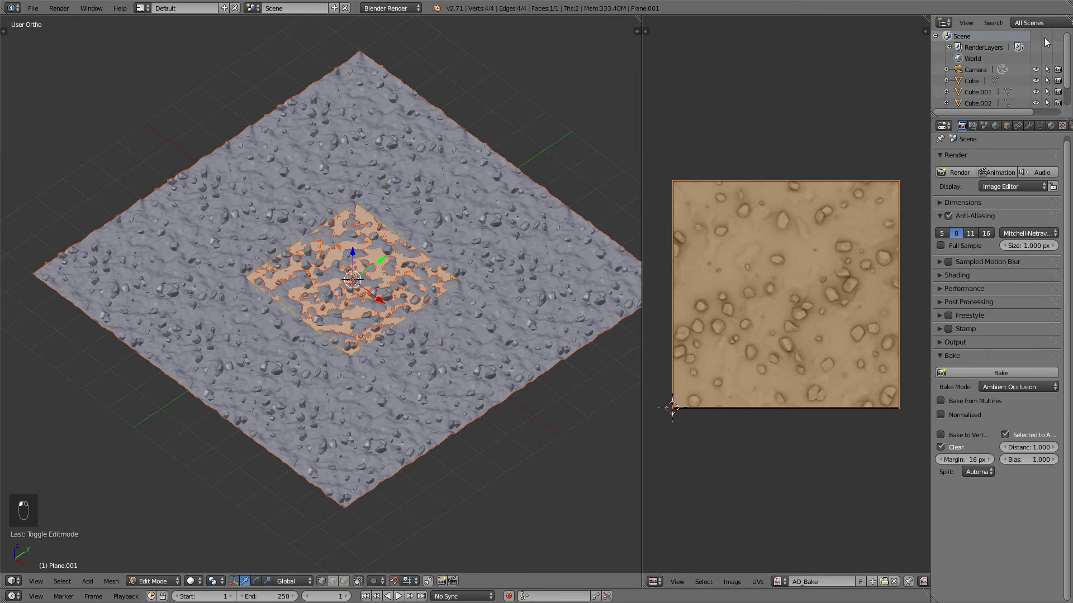
Return to Object Mode in top view and step back through history toward the rocks-only version
key("Tab")
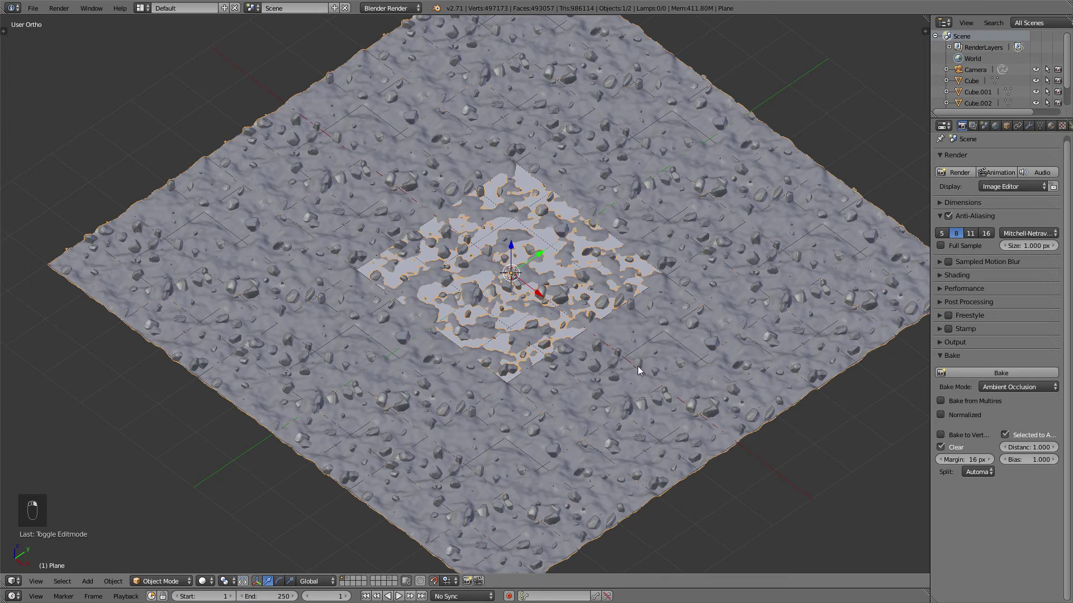
key("Tab")
key("KP_7")
key("a")
key("`")
key("1")
key("l")
key("l")
key("l")
key("l")
key("l")
key("ctrl+super+z")
Remove the bumpy ground mesh, leaving the scattered rocks around the baking plane with cleared transforms
key("l")
key("l")
key("l")
key("l")
key("l")
key("x")
key("Tab")
key("shift+a")
key("alt+r")
key("alt+g")
key("m")
key("1")
key("g")
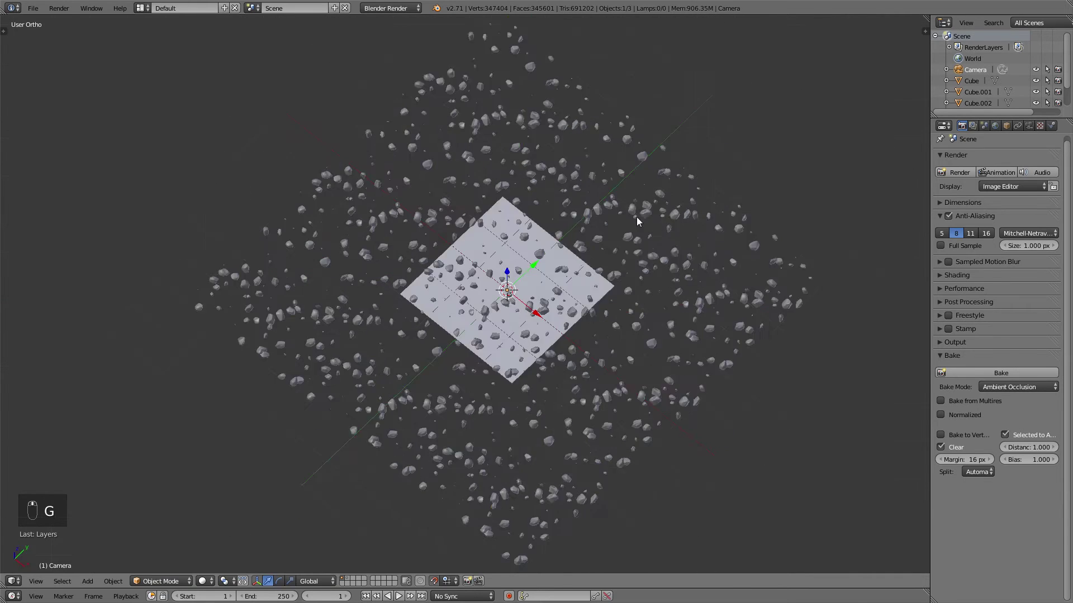
Show the orthographic camera view over the small plane and set render resolution to 1024×1024 at 100%
key("g")
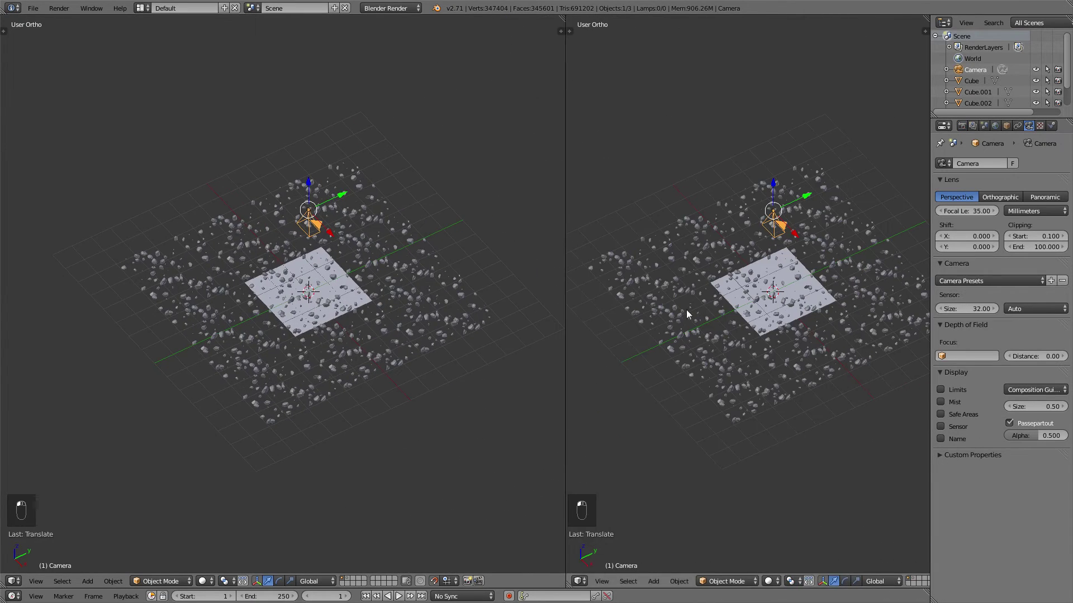
key("KP_0")
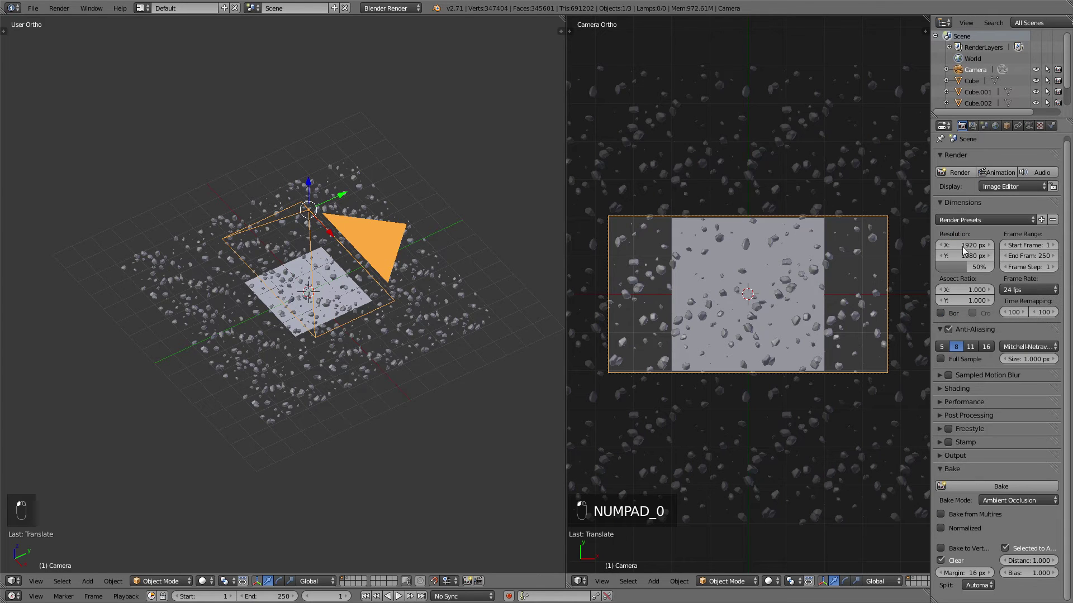
key("BackSpace")
key("BackSpace")
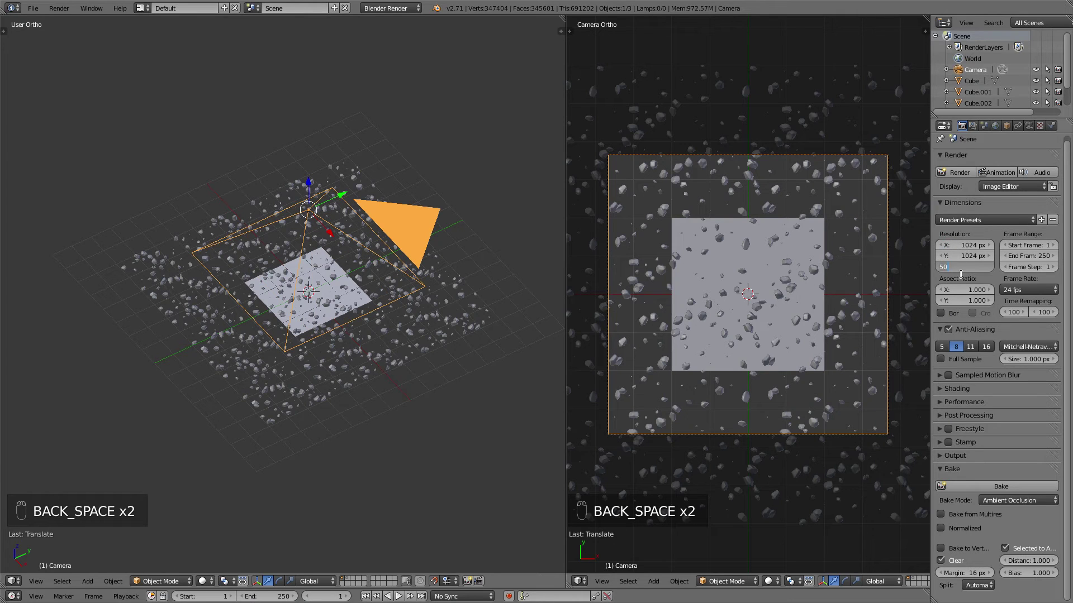
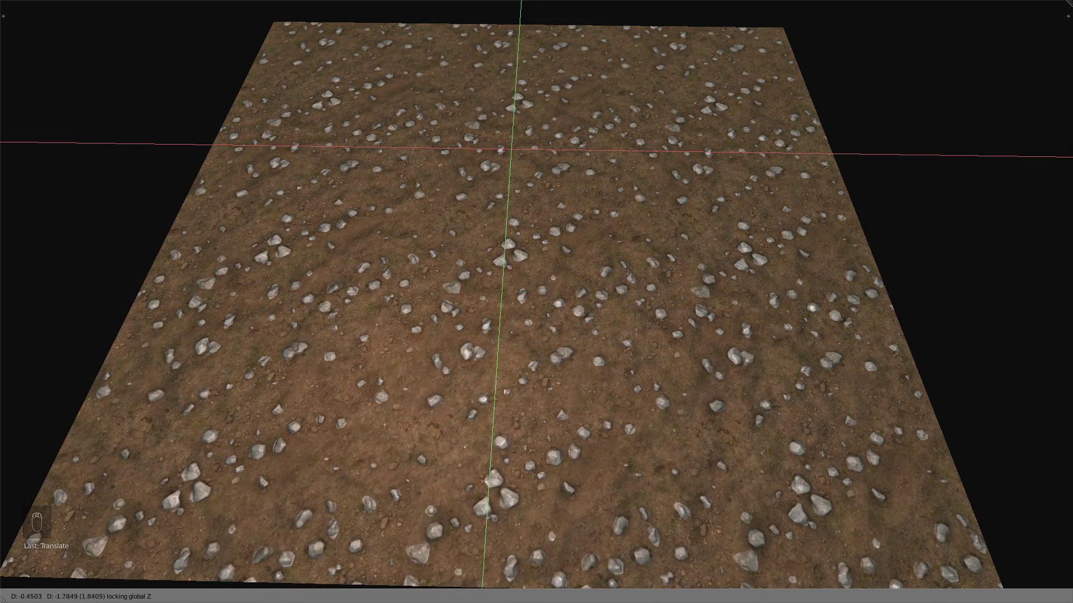
Move the pebble-strewn dirt plane with G to inspect the texture as a single tile from a distance
key("n")
key("g")
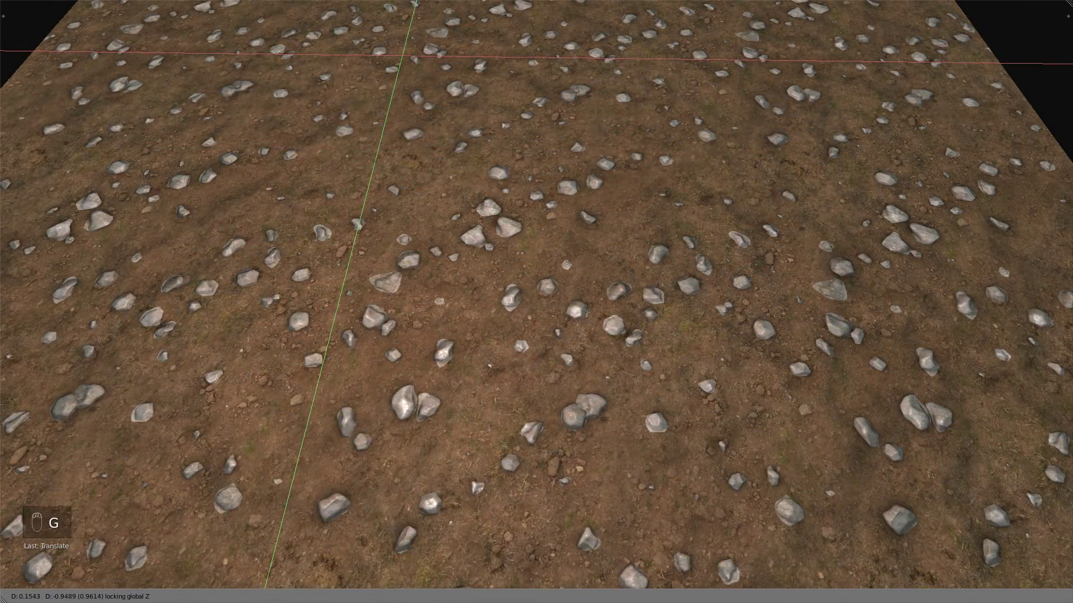
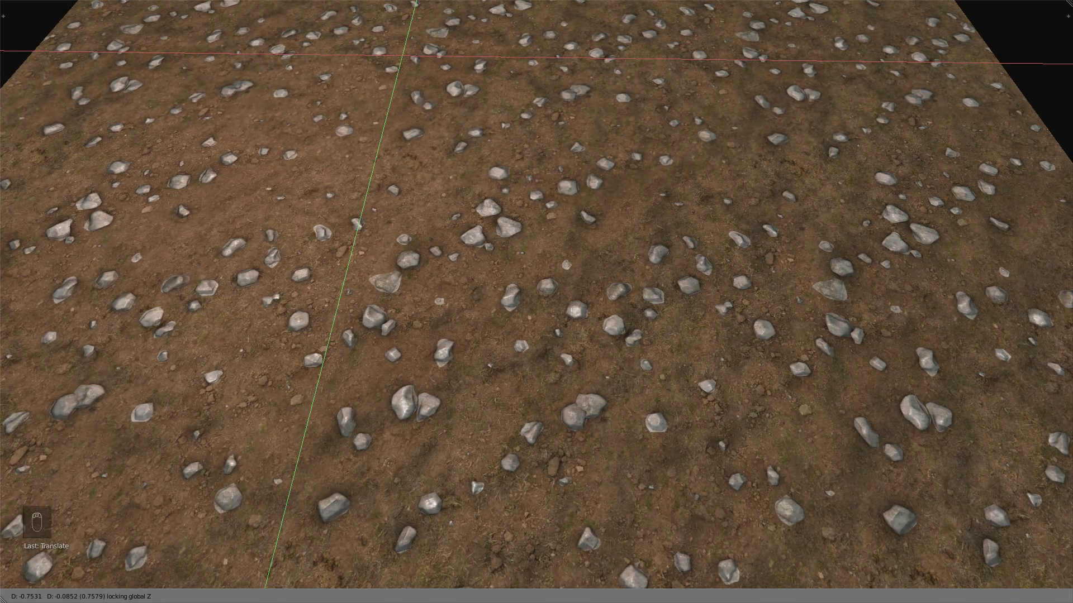
key("g")
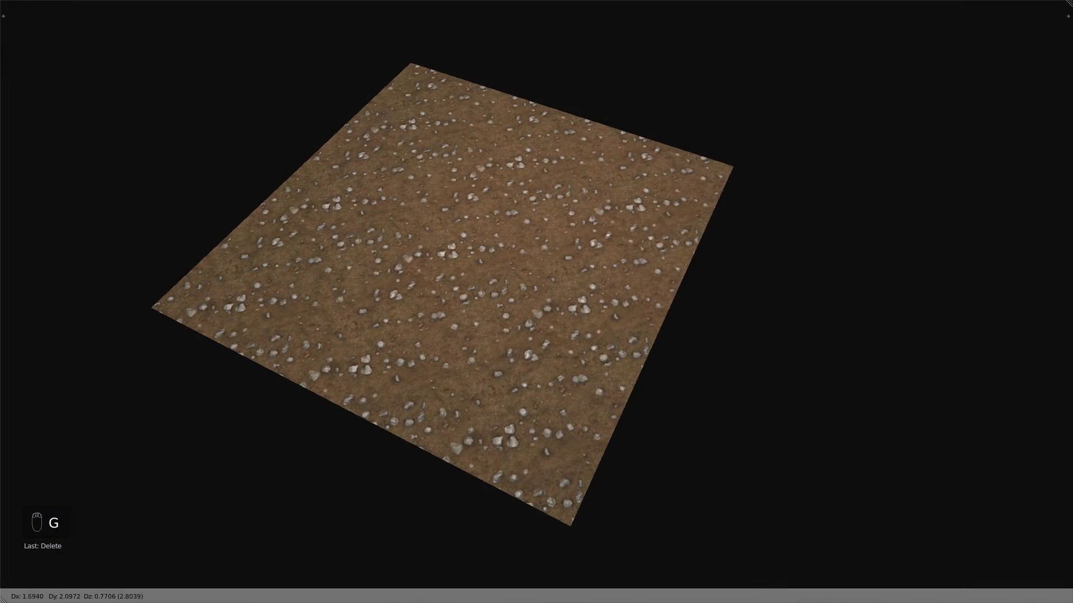